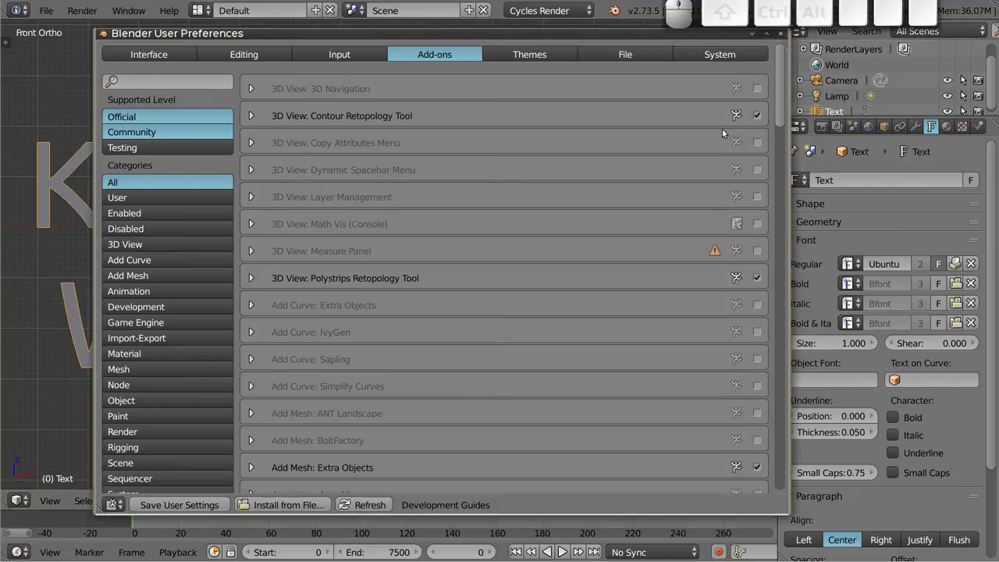
Move the User Preferences window slightly to keep it in view
{"action": "left_click_drag", "start_coordinate": [516, 37], "coordinate": [520, 185]}
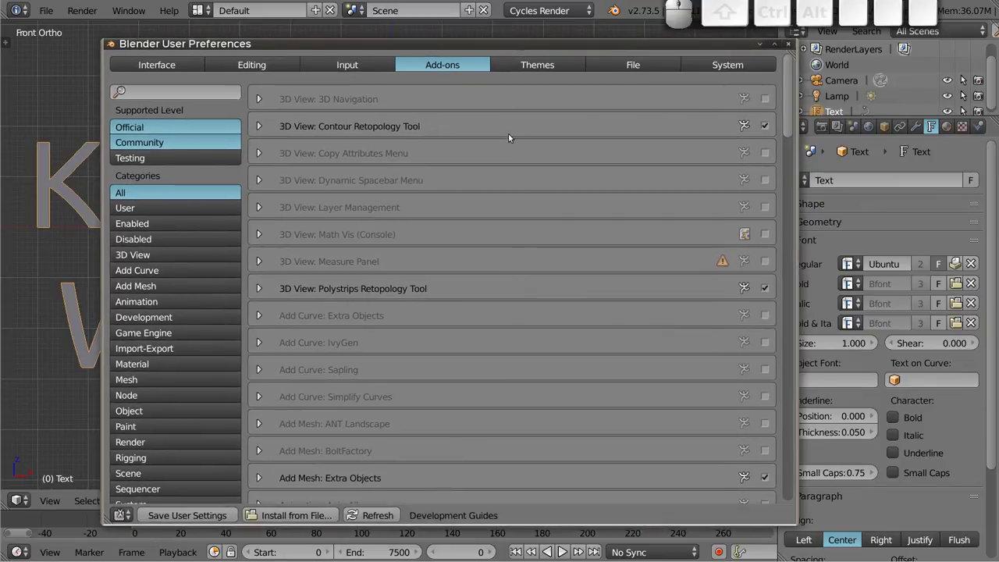
Show the Themes settings and scroll through the User Interface widget colours
{"action": "left_click", "coordinate": [543, 63]}
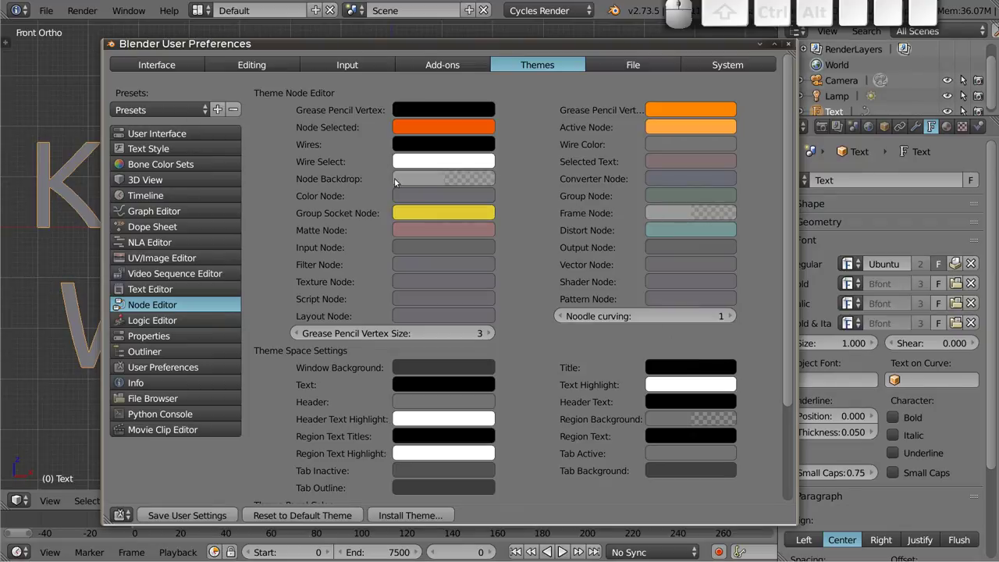
{"action": "left_click", "coordinate": [192, 132]}
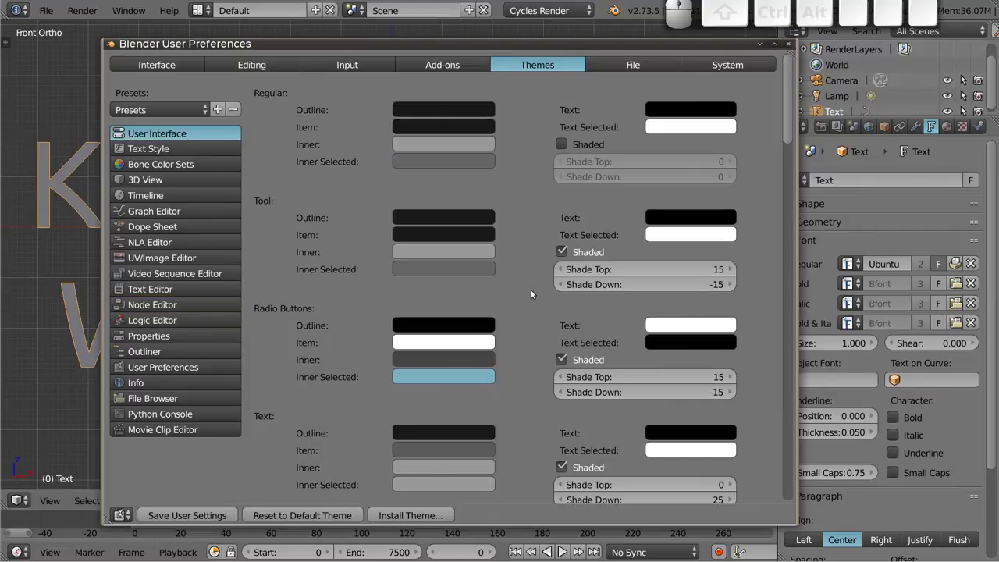
{"action": "scroll", "scroll_direction": "down", "scroll_amount": 3}
{"action": "scroll", "scroll_direction": "down", "scroll_amount": 3}
{"action": "scroll", "scroll_direction": "up", "scroll_amount": 3}
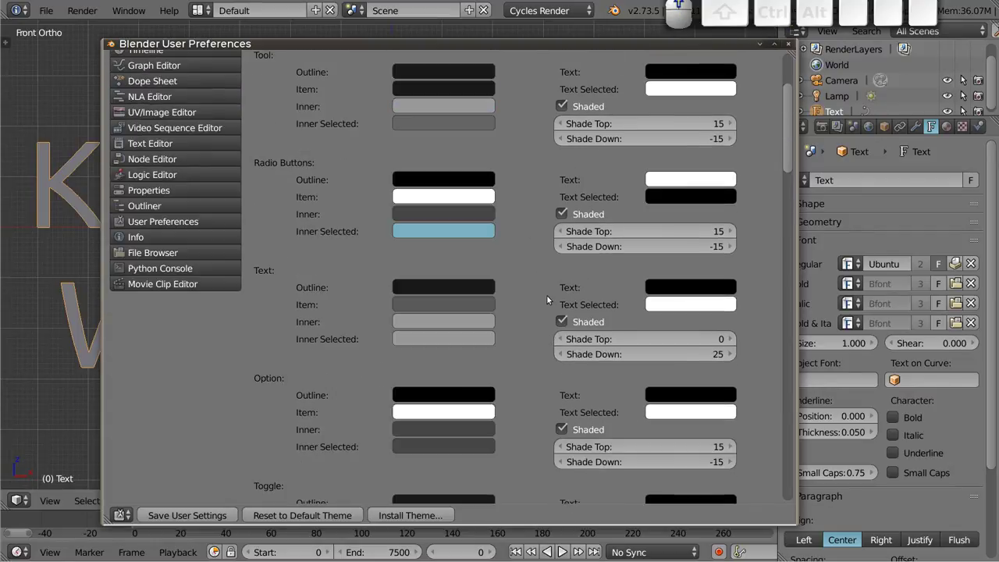
{"action": "middle_click", "coordinate": [549, 298]}
{"action": "scroll", "scroll_direction": "up", "scroll_amount": 3}
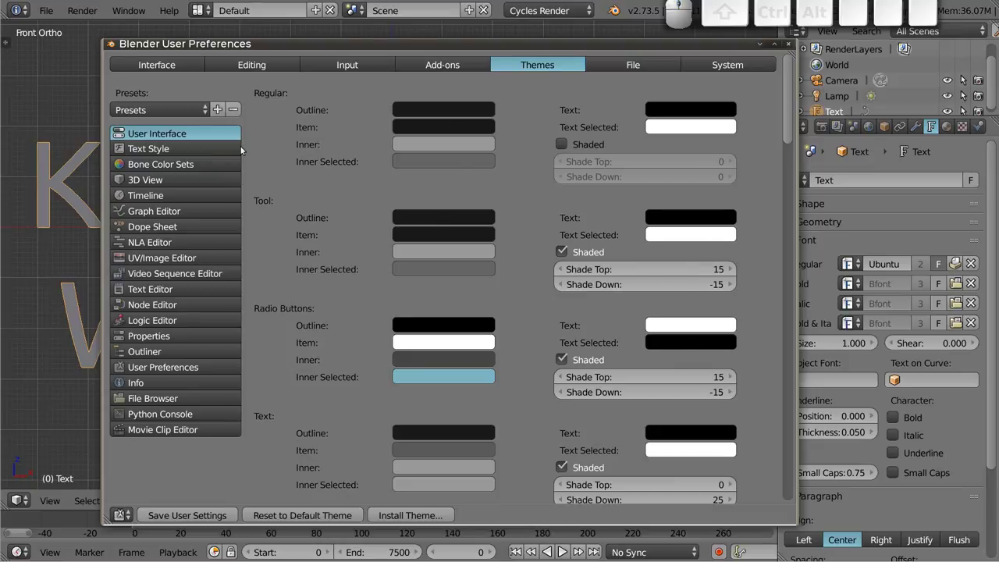
Browse each editor's theme colours down to Info, then return to User Interface
{"action": "left_click", "coordinate": [161, 149]}
{"action": "left_click", "coordinate": [161, 162]}
{"action": "left_click", "coordinate": [161, 185]}
{"action": "left_click", "coordinate": [160, 198]}
{"action": "left_click", "coordinate": [162, 214]}
{"action": "left_click", "coordinate": [161, 227]}
{"action": "left_click", "coordinate": [161, 250]}
{"action": "left_click", "coordinate": [160, 266]}
{"action": "left_click", "coordinate": [159, 283]}
{"action": "left_click_drag", "start_coordinate": [160, 308], "coordinate": [162, 349]}
{"action": "left_click", "coordinate": [162, 352]}
{"action": "left_click", "coordinate": [166, 367]}
{"action": "left_click", "coordinate": [165, 390]}
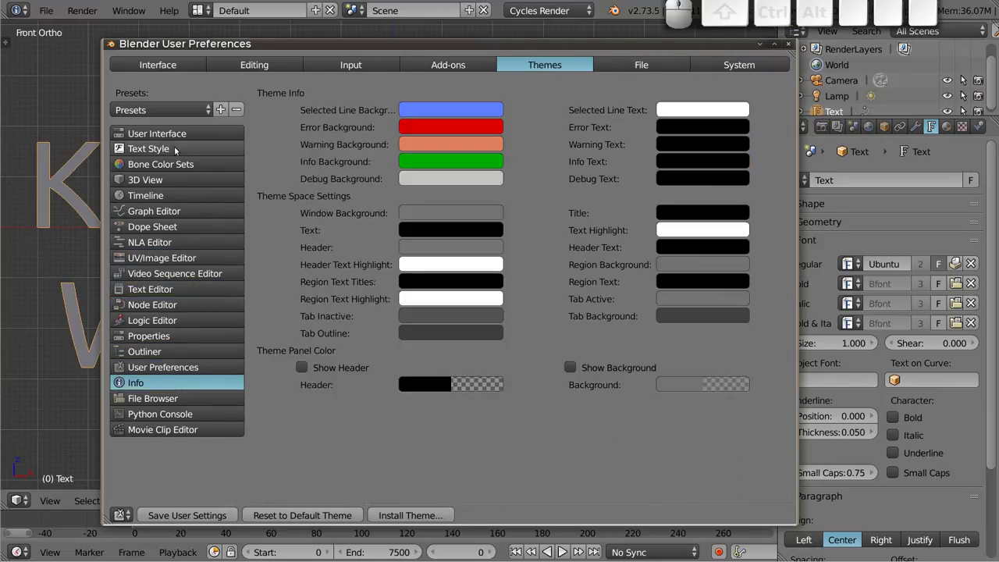
{"action": "left_click", "coordinate": [175, 135]}
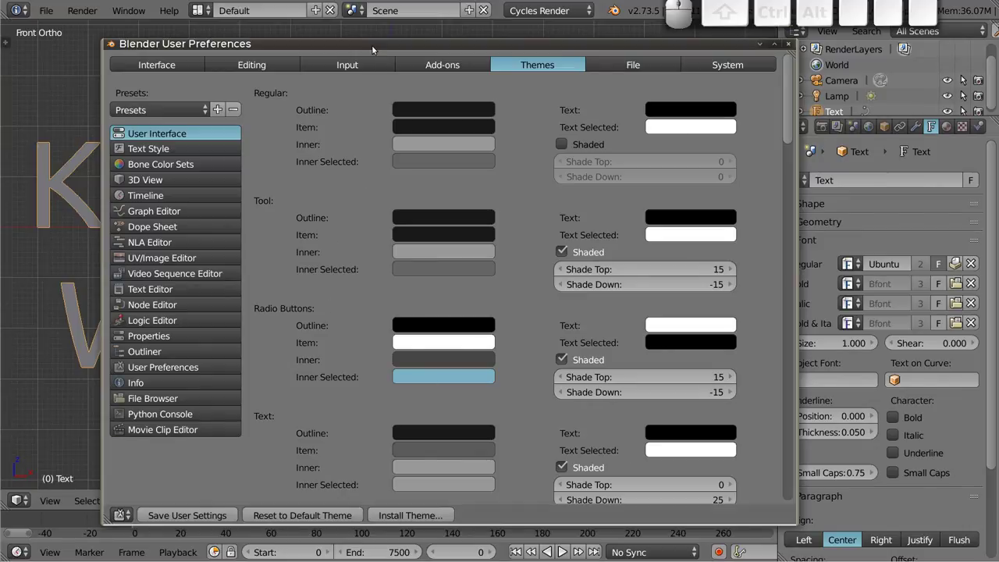
Try the 3Ds Max, Amaranth and Back To Black theme presets in turn
{"action": "left_click_drag", "start_coordinate": [380, 44], "coordinate": [519, 175]}
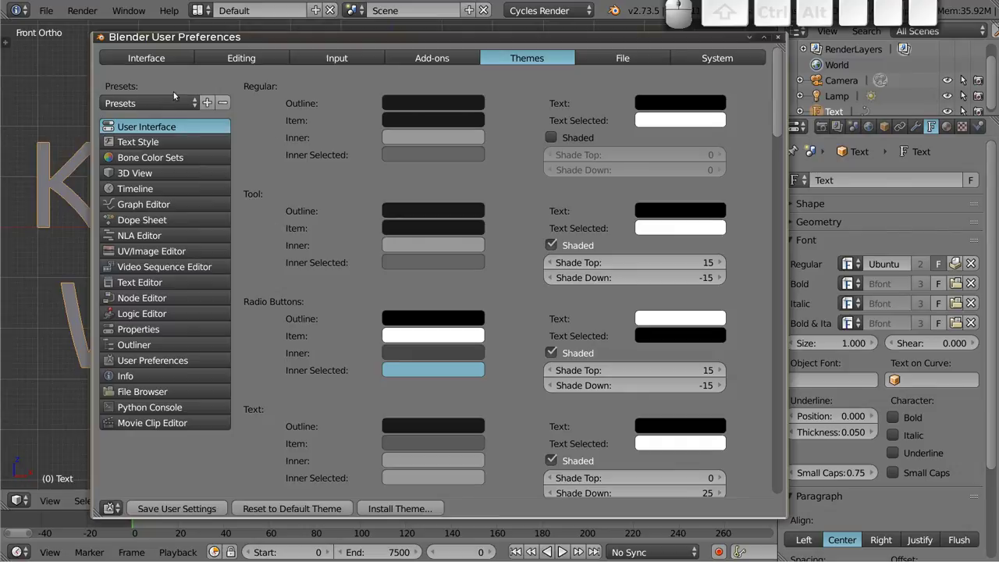
{"action": "left_click", "coordinate": [195, 101]}
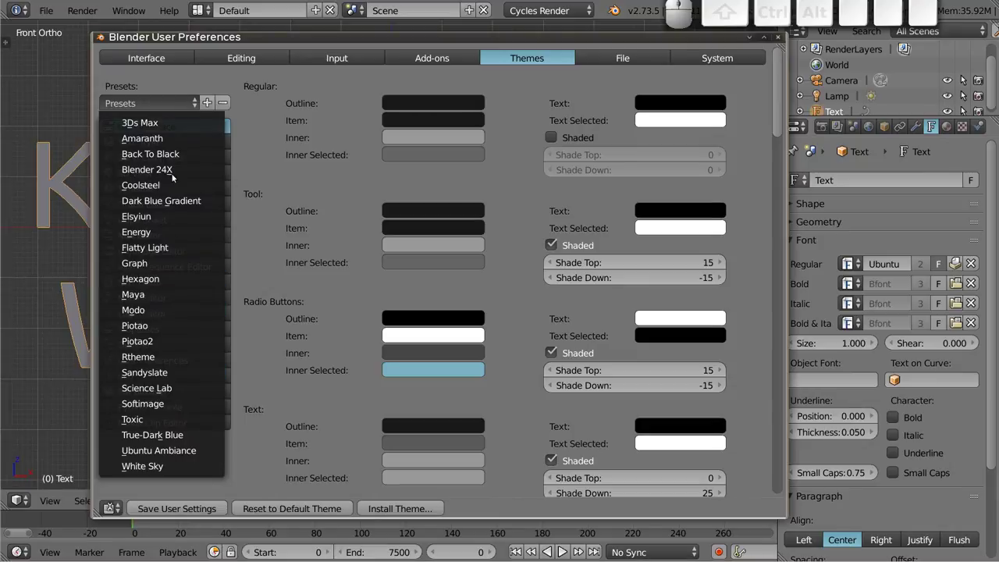
{"action": "left_click", "coordinate": [167, 120]}
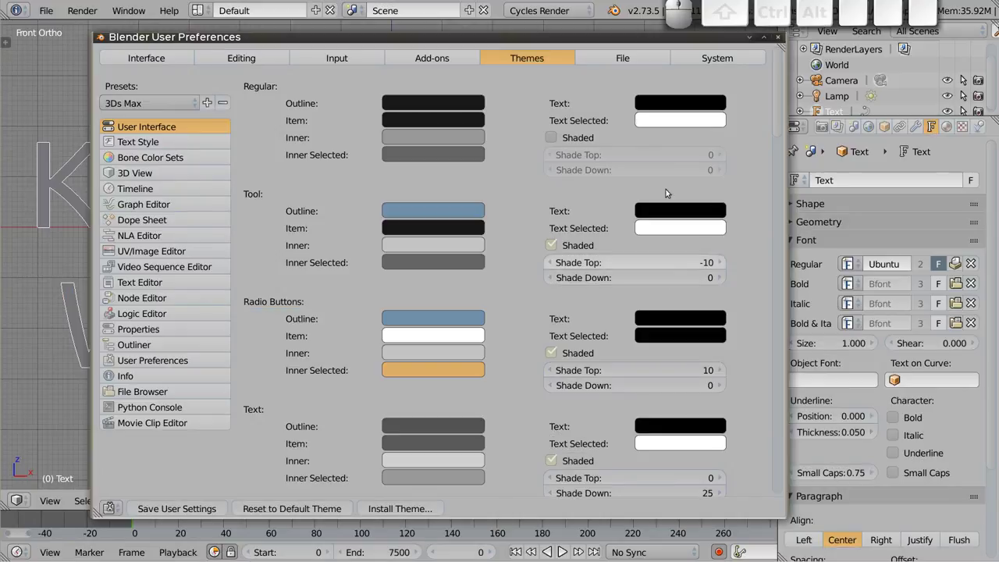
{"action": "left_click", "coordinate": [193, 106]}
{"action": "left_click", "coordinate": [186, 140]}
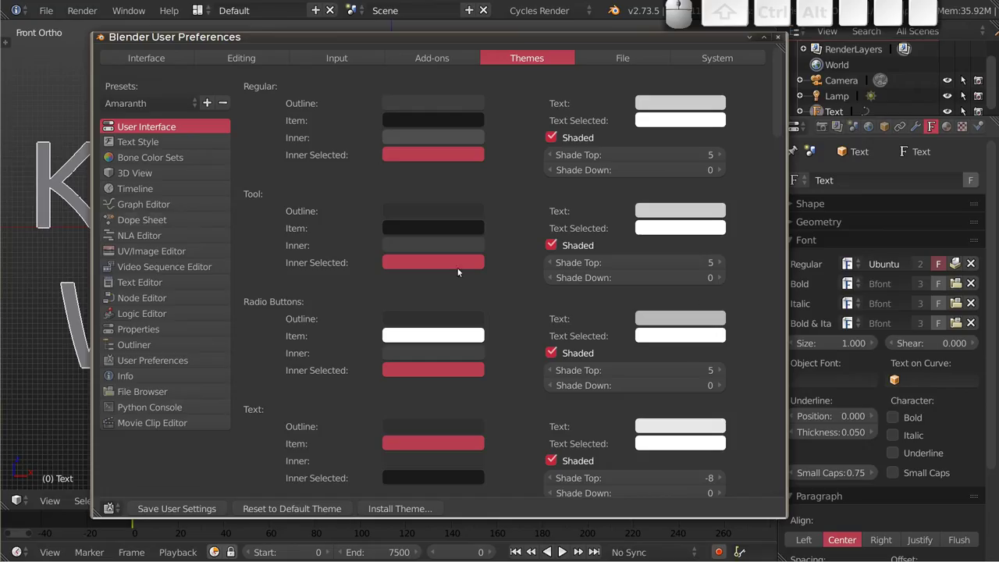
{"action": "left_click", "coordinate": [158, 106]}
{"action": "left_click", "coordinate": [155, 156]}
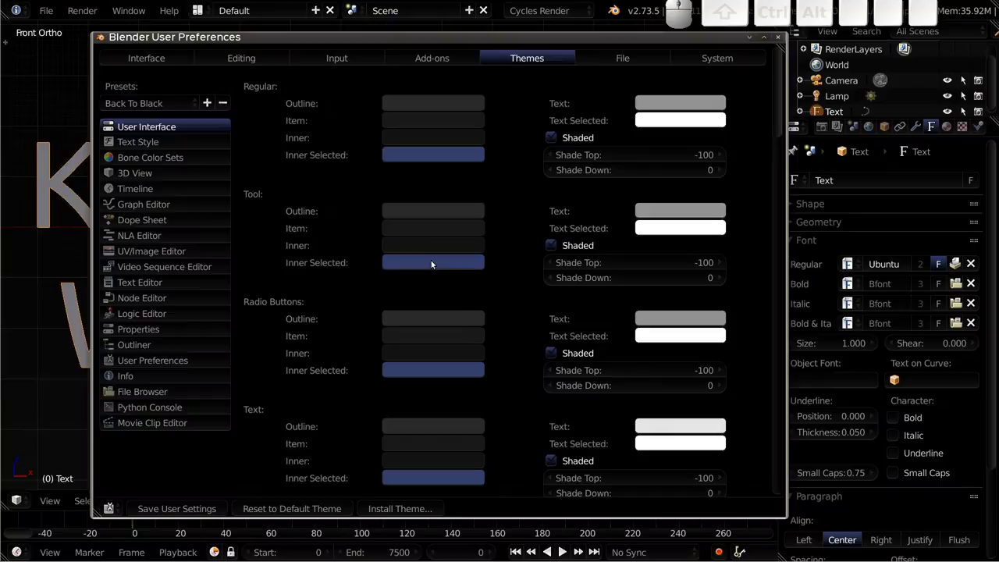
Try one more preset, then apply the Toxic theme preset
{"action": "left_click", "coordinate": [179, 103]}
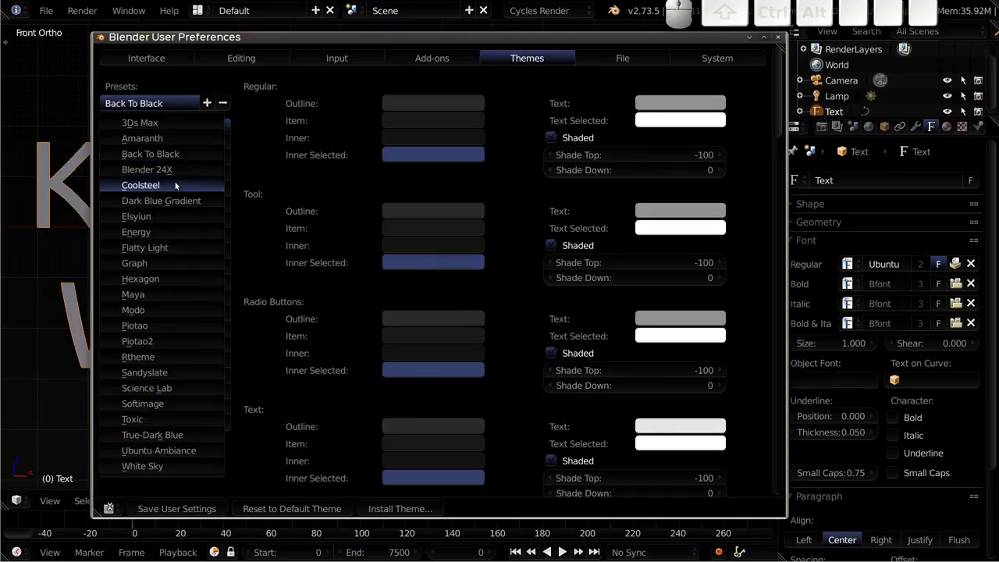
{"action": "left_click", "coordinate": [176, 184]}
{"action": "left_click", "coordinate": [184, 105]}
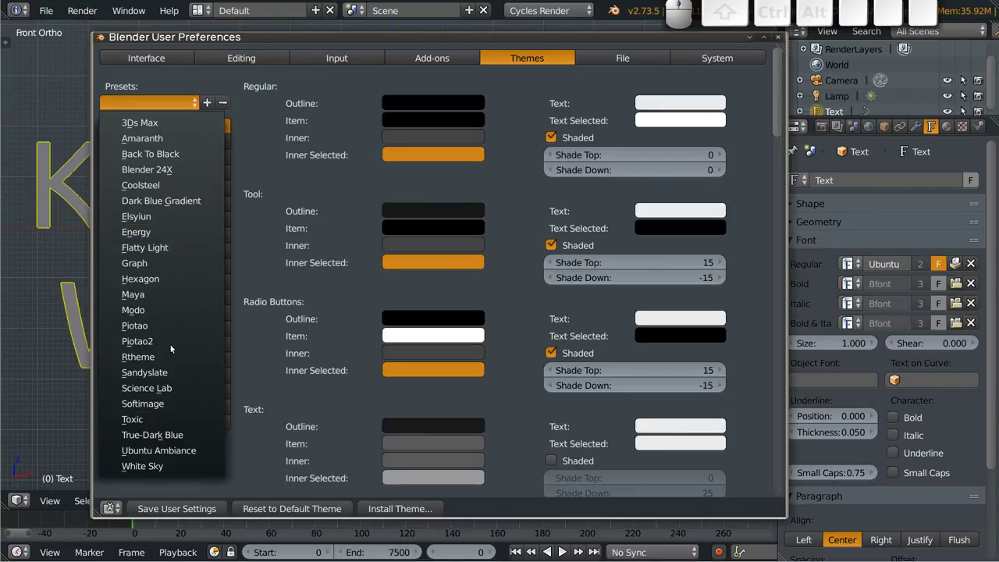
{"action": "left_click", "coordinate": [162, 418]}
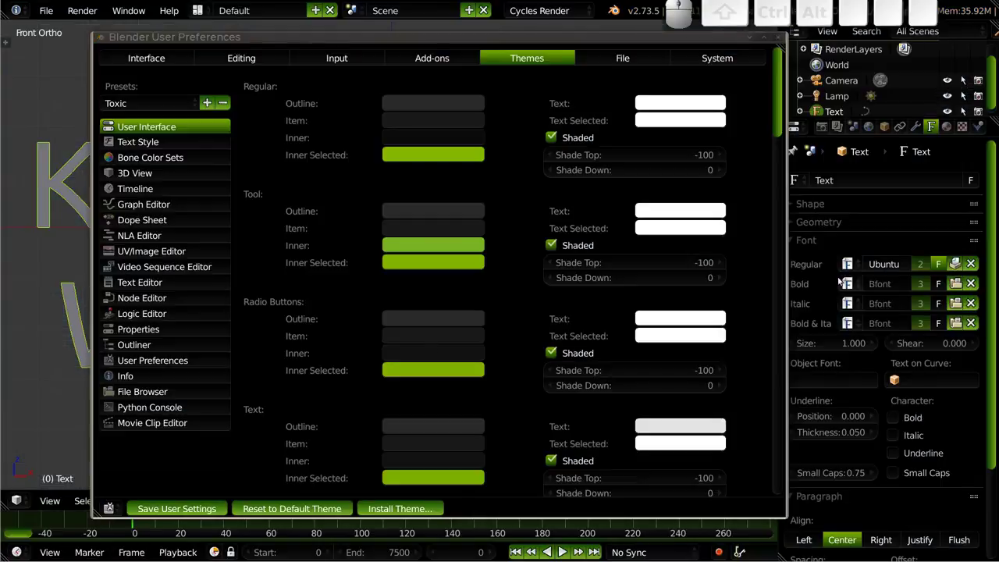
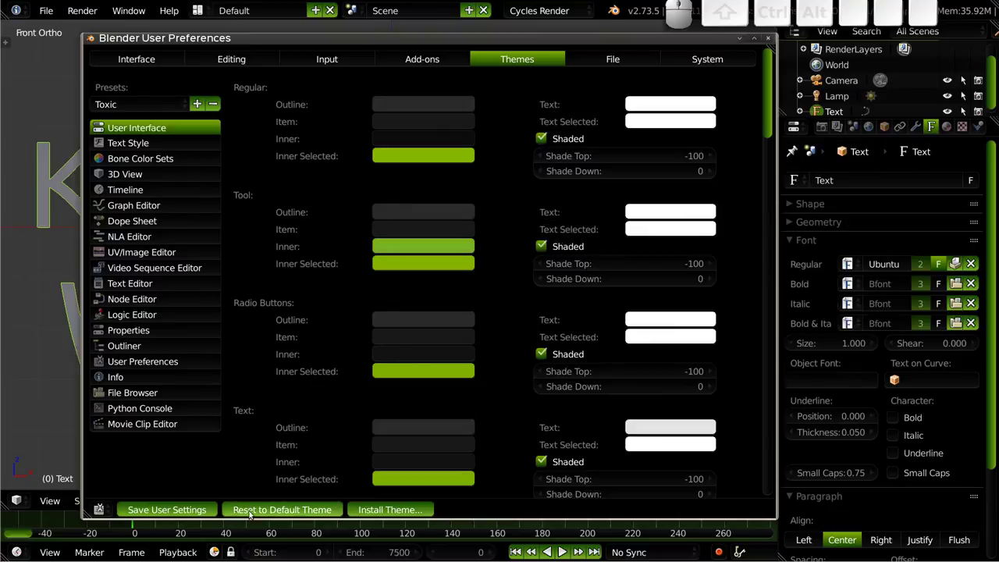
Reset to the default theme colours and start adding a new theme preset
{"action": "left_click", "coordinate": [308, 513]}
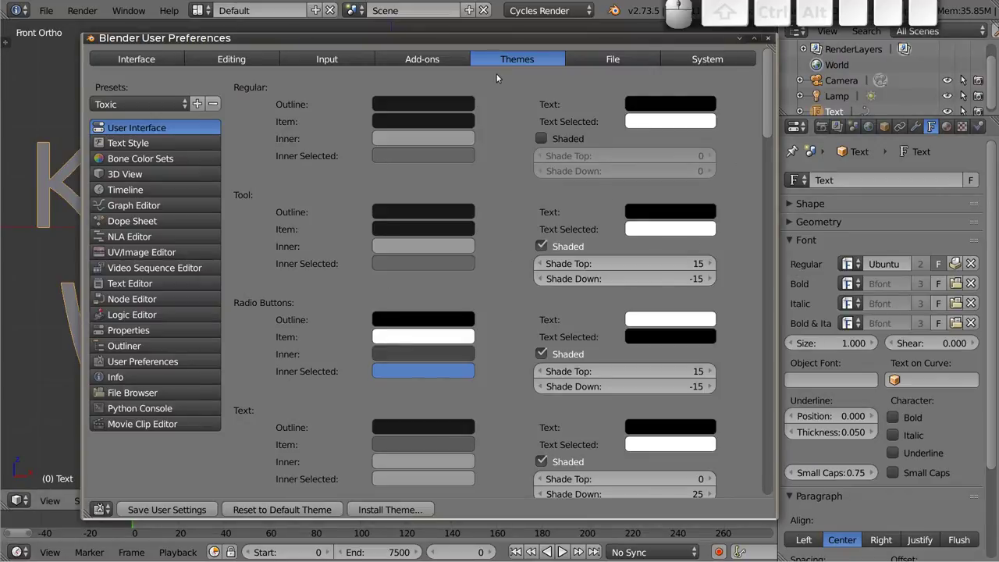
{"action": "left_click_drag", "start_coordinate": [500, 38], "coordinate": [512, 44]}
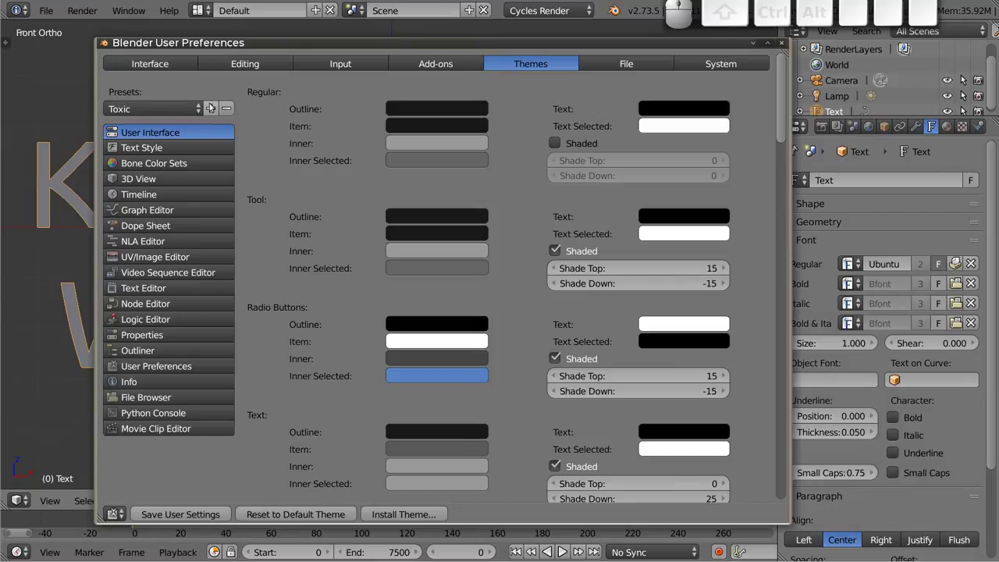
{"action": "left_click", "coordinate": [213, 106]}
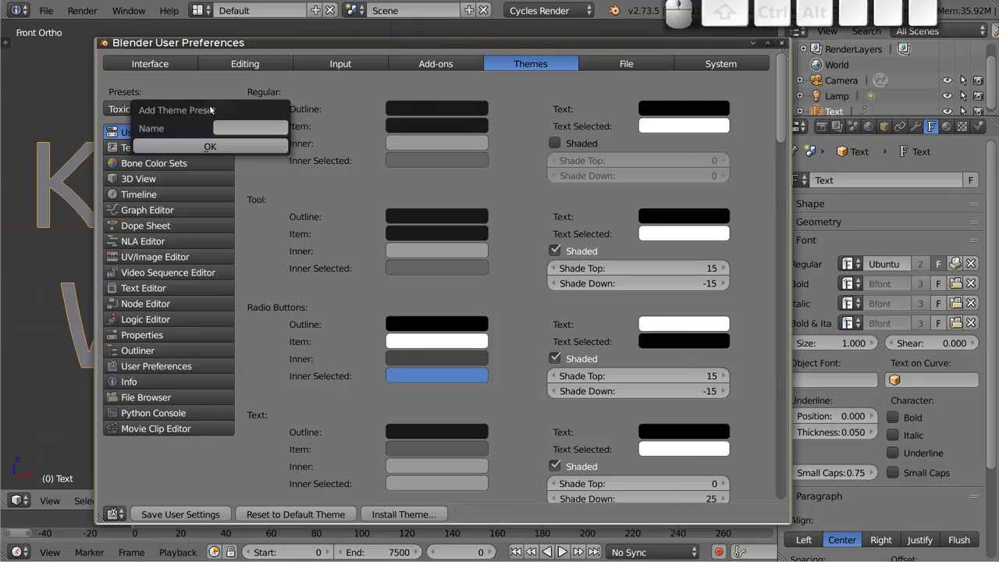
{"action": "left_click", "coordinate": [244, 128]}
Name the new preset 'Domyślny' and save it
{"action": "key", "text": "shift+d"}
{"action": "key", "text": "shift+o"}
{"action": "key", "text": "shift+m"}
{"action": "key", "text": "shift+y"}
{"action": "key", "text": "s"}
{"action": "key", "text": "l"}
{"action": "key", "text": "n"}
{"action": "key", "text": "y"}
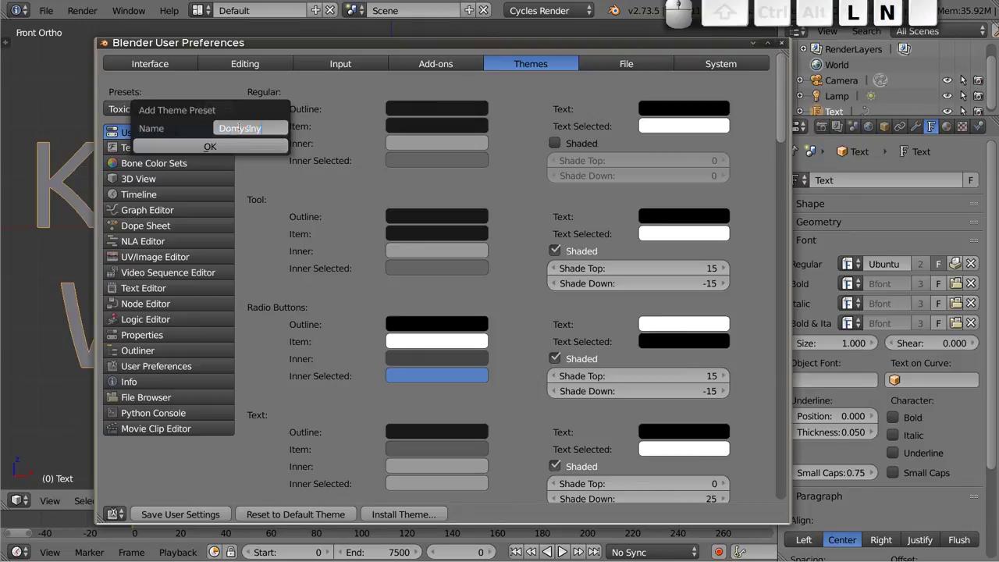
{"action": "key", "text": "Return"}
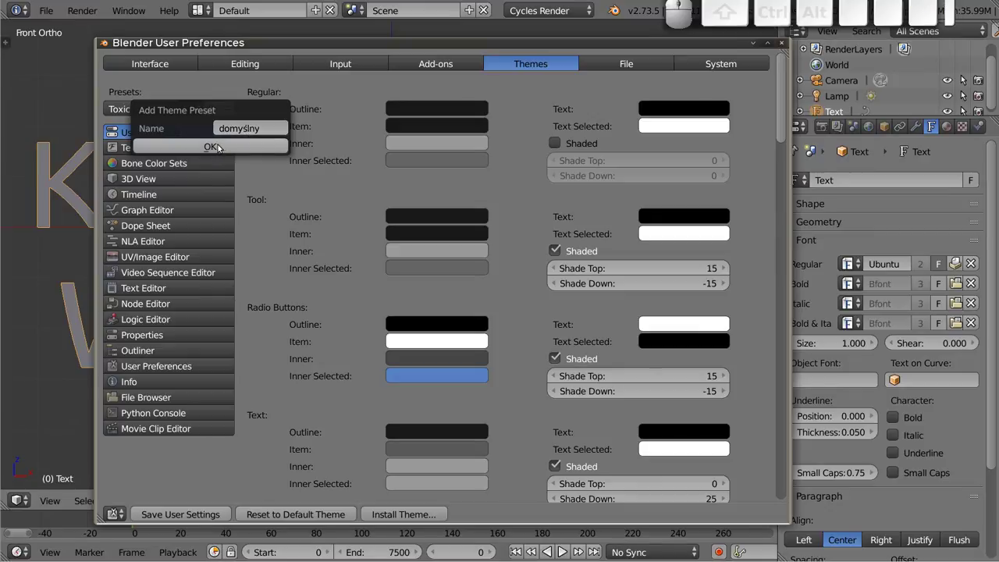
{"action": "left_click", "coordinate": [229, 147]}
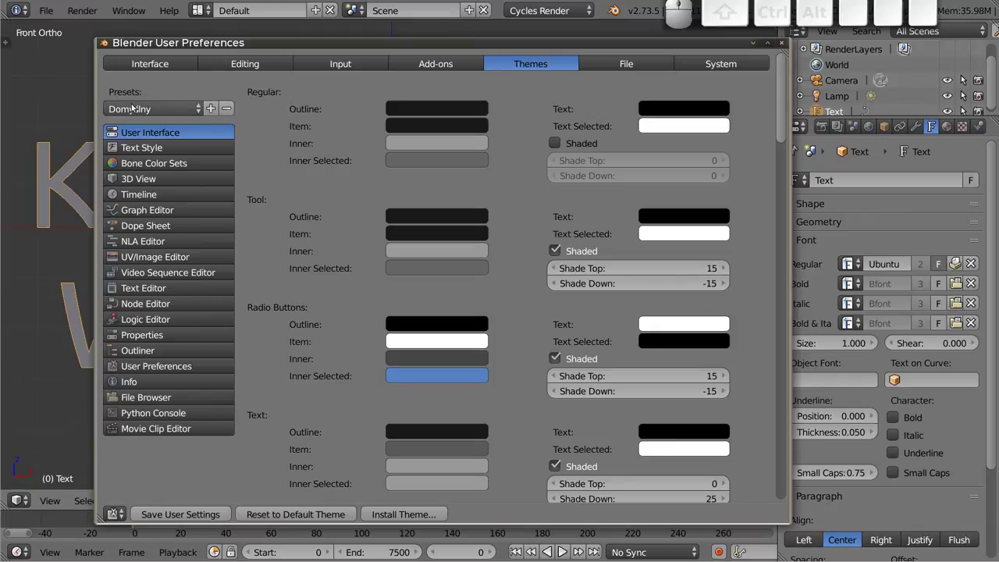
Try the Elsyiun preset, then reload the saved Domyślny preset
{"action": "left_click", "coordinate": [188, 109]}
{"action": "left_click", "coordinate": [183, 242]}
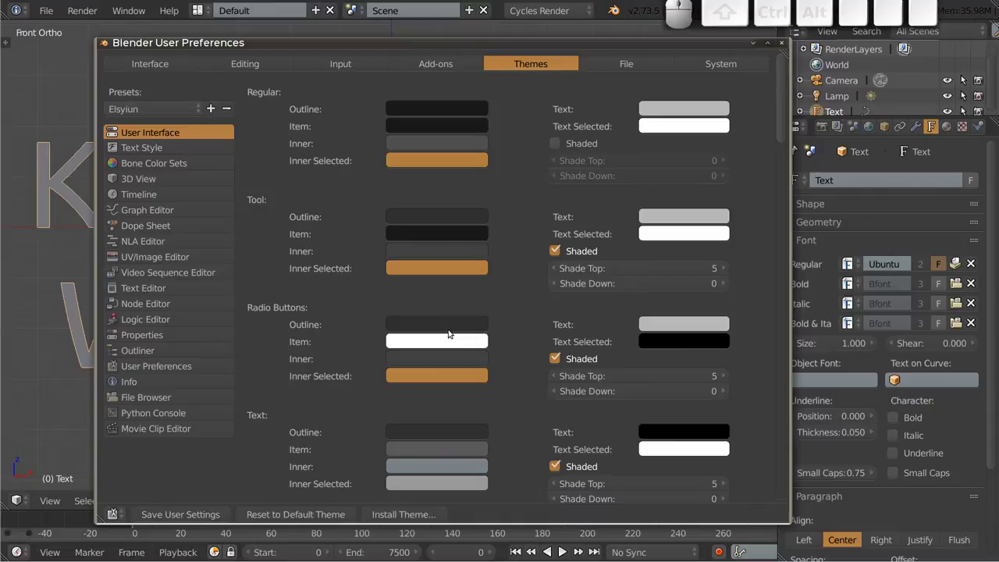
{"action": "left_click", "coordinate": [190, 110]}
{"action": "left_click", "coordinate": [192, 222]}
Apply Piotao briefly, then switch to the Piotao2 theme preset
{"action": "left_click", "coordinate": [198, 107]}
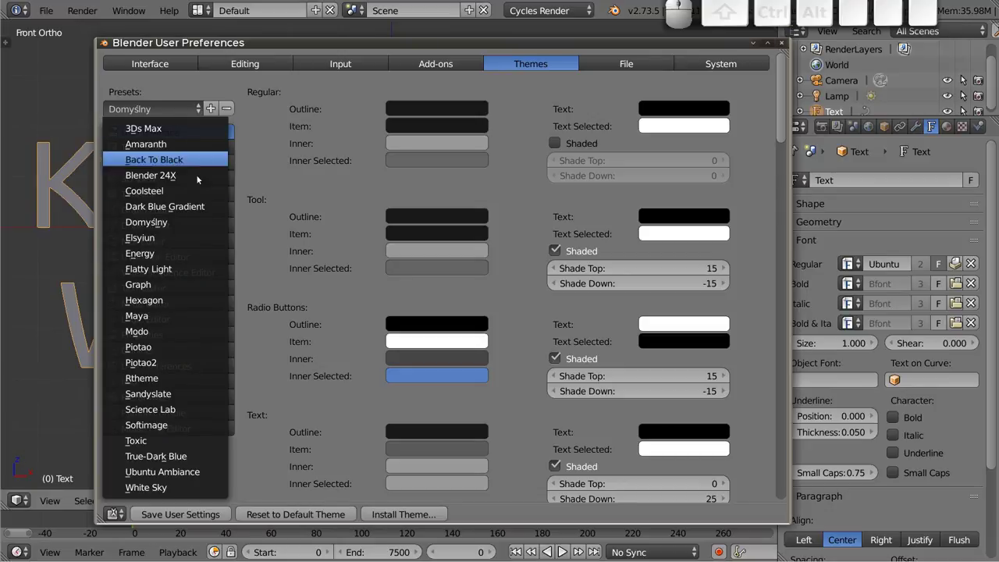
{"action": "left_click", "coordinate": [146, 353]}
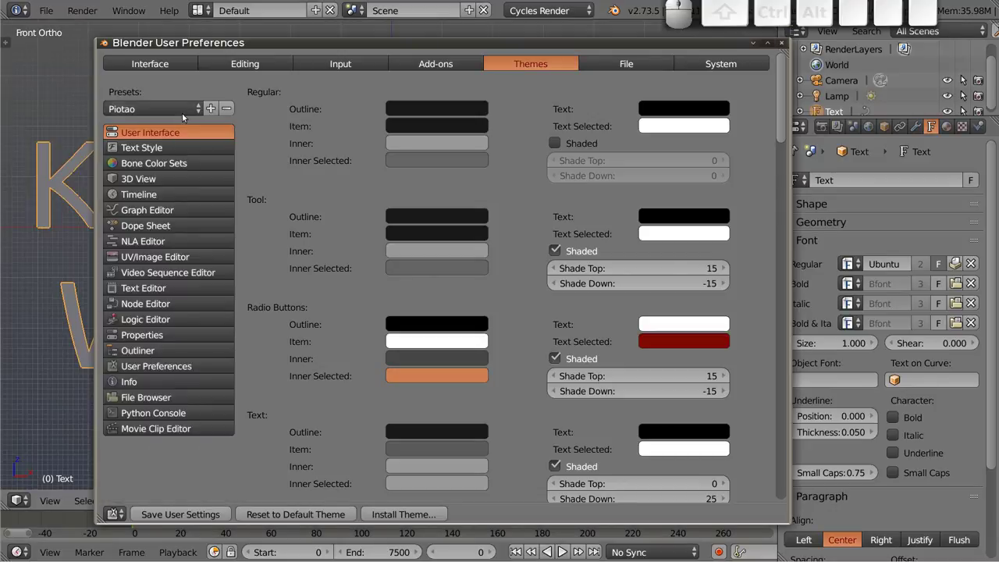
{"action": "left_click", "coordinate": [189, 110]}
{"action": "left_click", "coordinate": [180, 362]}
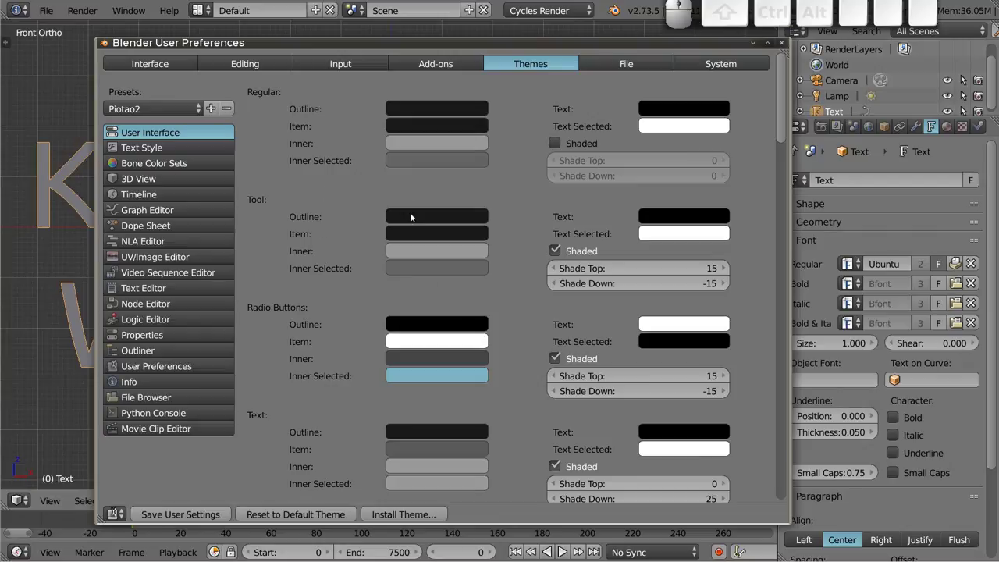
Adjust Radio Buttons top and bottom shading, then turn Shaded off for flat buttons
{"action": "left_click", "coordinate": [440, 377]}
{"action": "left_click_drag", "start_coordinate": [468, 187], "coordinate": [541, 412]}
{"action": "key", "text": "Escape"}
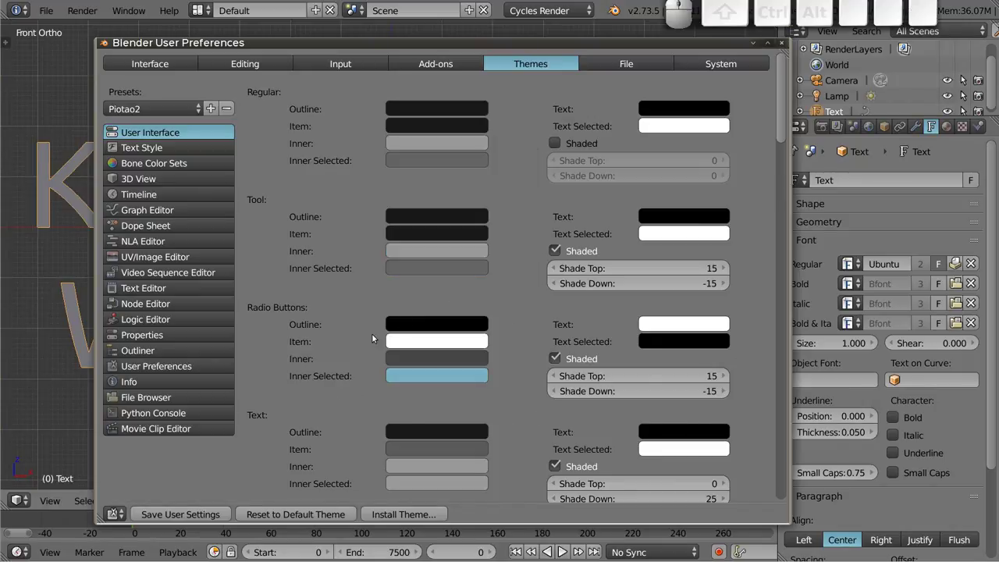
{"action": "left_click", "coordinate": [448, 344]}
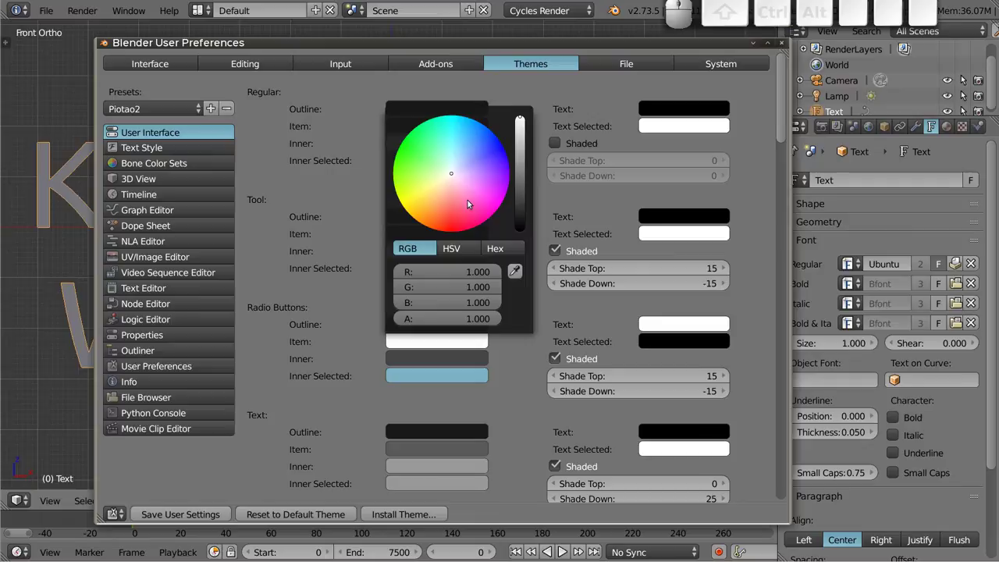
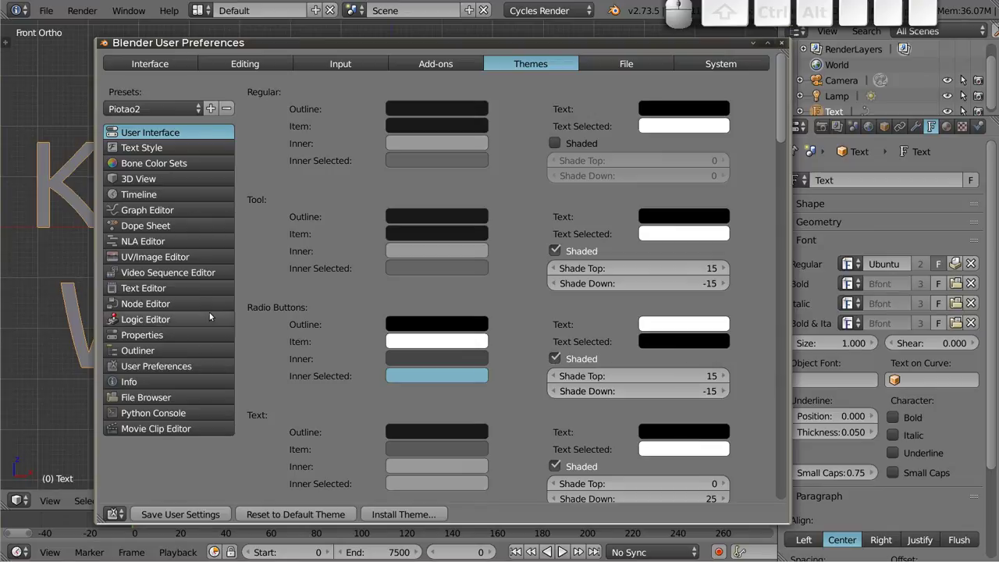
{"action": "left_click", "coordinate": [556, 357]}
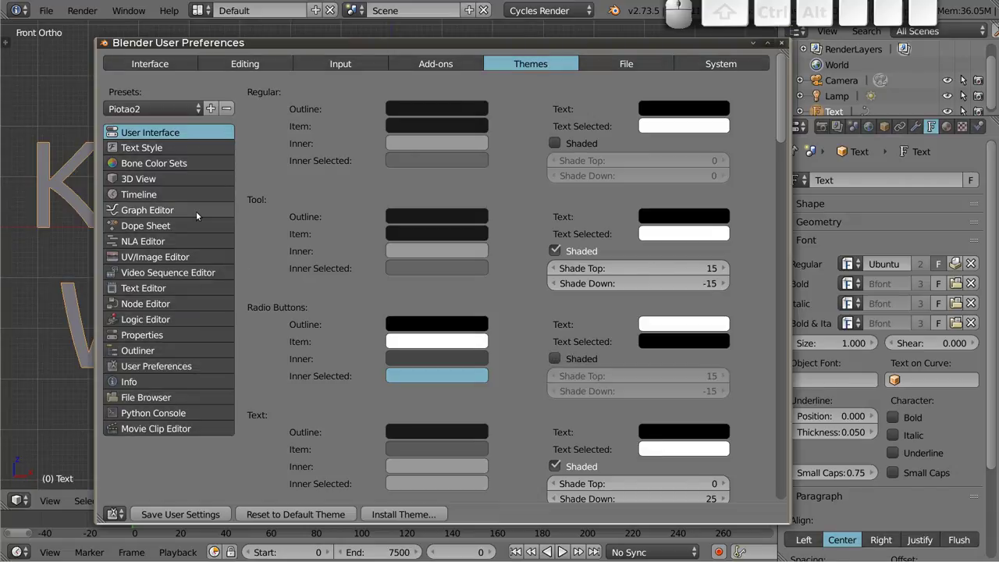
{"action": "left_click", "coordinate": [554, 358]}
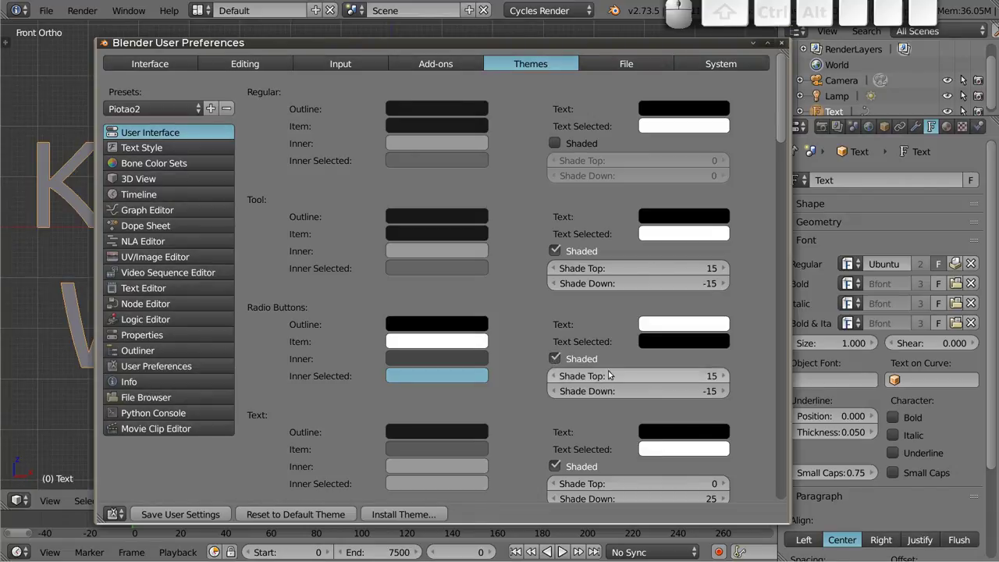
{"action": "left_click_drag", "start_coordinate": [627, 376], "coordinate": [622, 387]}
{"action": "left_click_drag", "start_coordinate": [620, 392], "coordinate": [360, 426]}
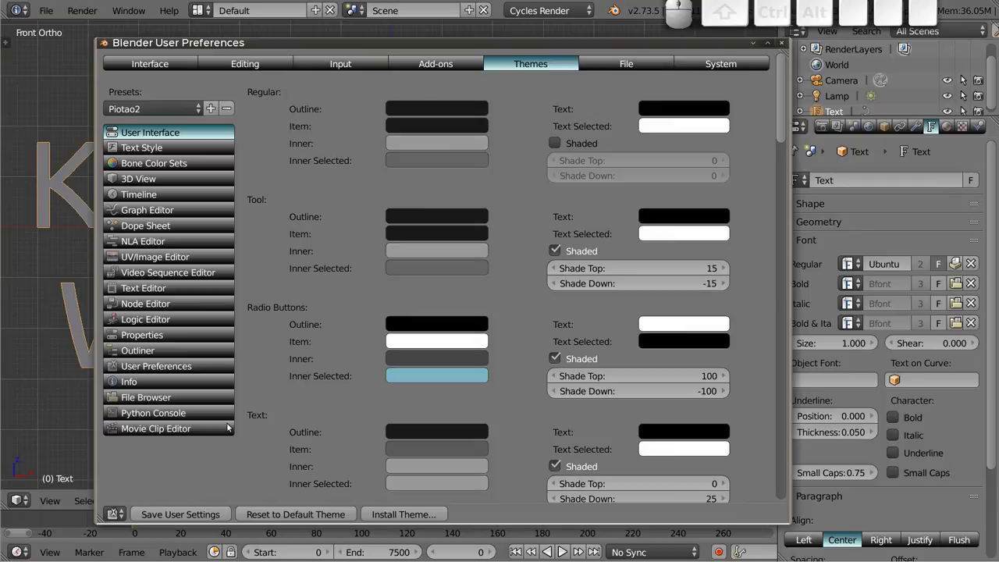
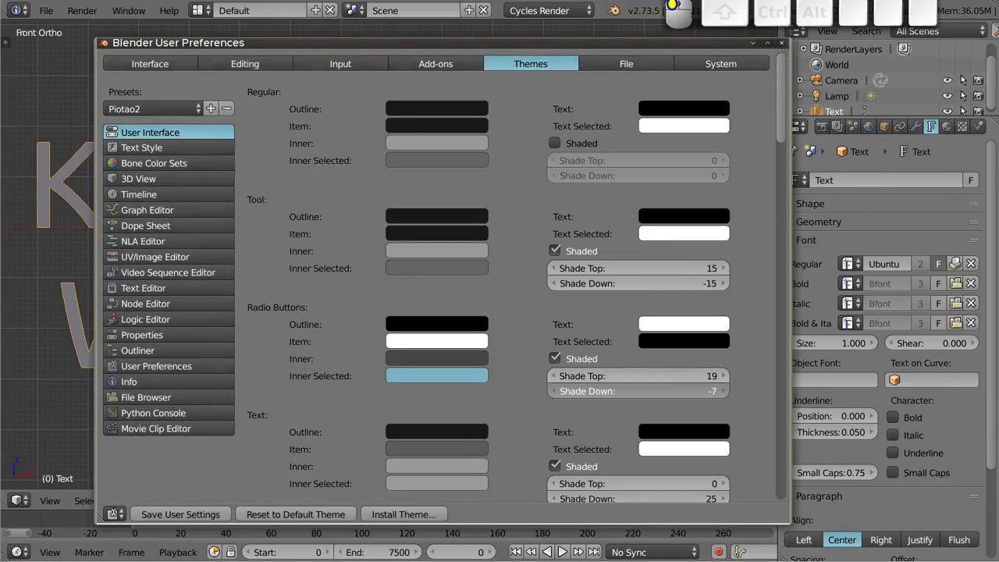
{"action": "left_click", "coordinate": [568, 354]}
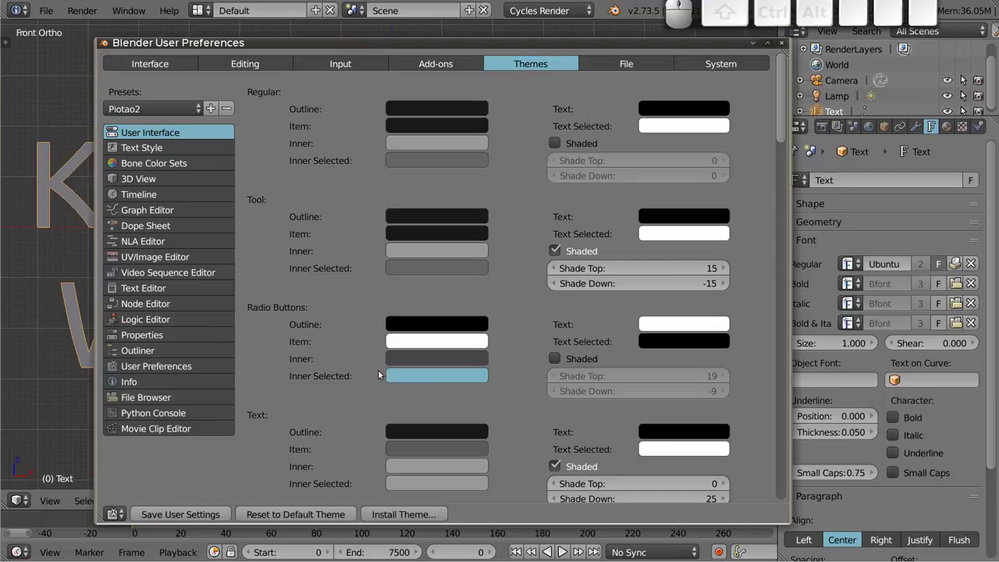
Set the Radio Buttons selected-text colour to yellow
{"action": "left_click", "coordinate": [419, 360]}
{"action": "left_click_drag", "start_coordinate": [523, 216], "coordinate": [573, 377]}
{"action": "key", "text": "Escape"}
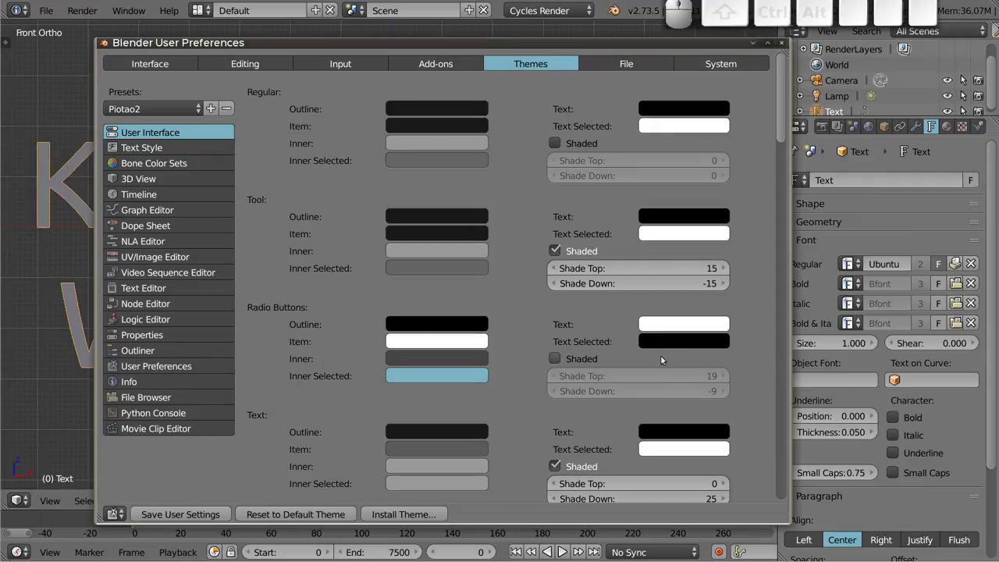
{"action": "left_click", "coordinate": [682, 343]}
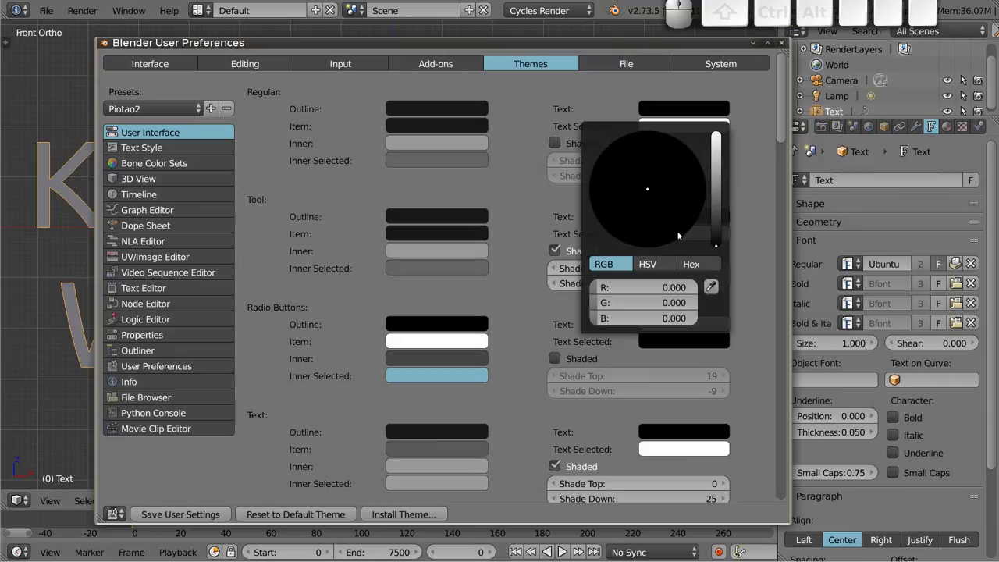
{"action": "left_click_drag", "start_coordinate": [715, 243], "coordinate": [460, 215]}
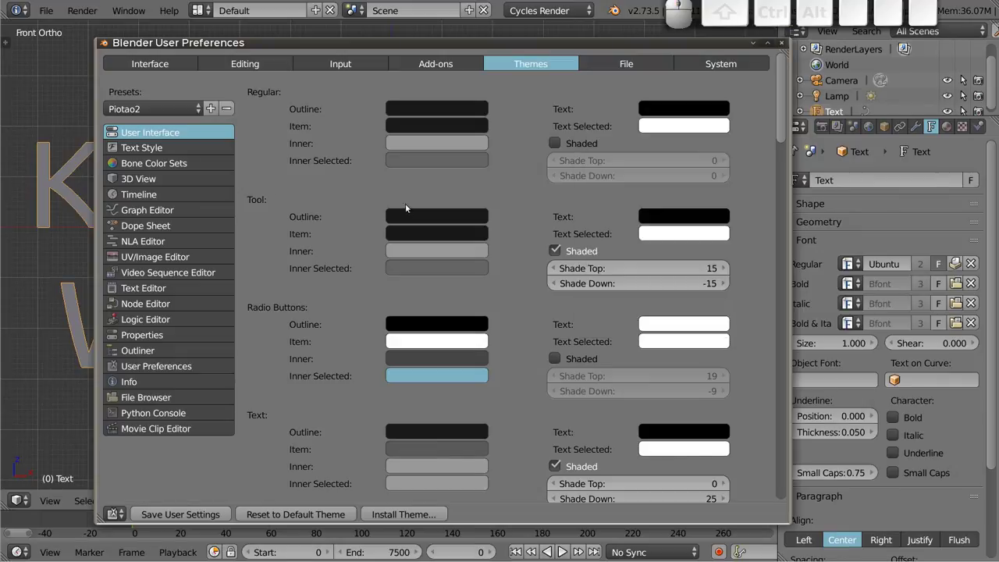
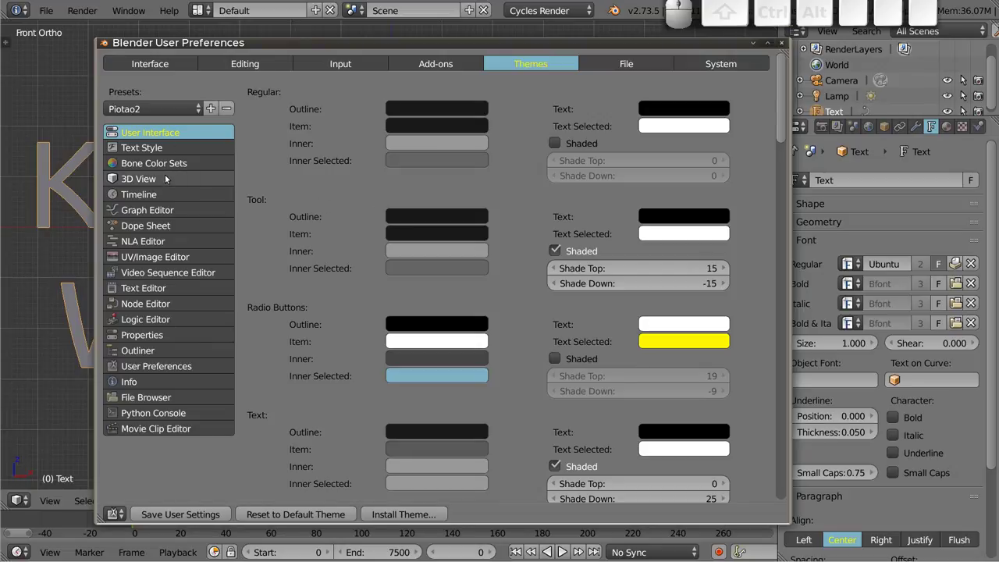
Switch to the 3D View theme and move the window right to reveal the viewport
{"action": "left_click", "coordinate": [162, 181]}
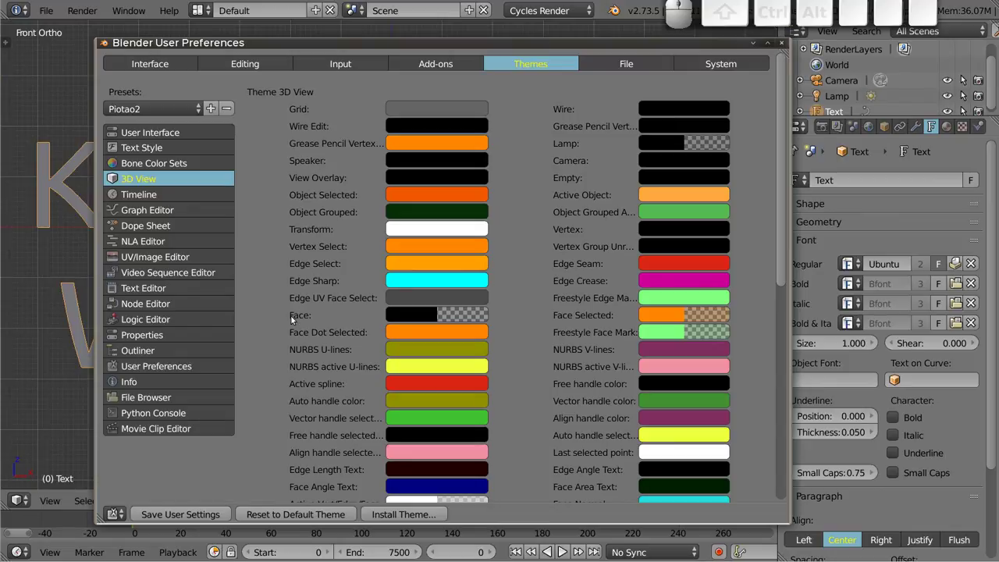
{"action": "left_click_drag", "start_coordinate": [545, 253], "coordinate": [740, 252]}
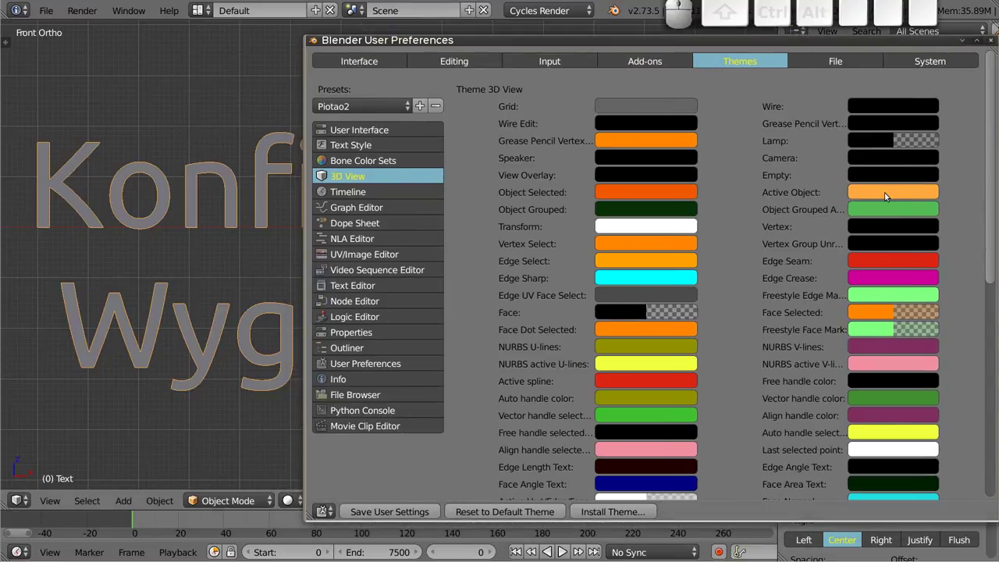
{"action": "left_click", "coordinate": [885, 193]}
{"action": "left_click_drag", "start_coordinate": [834, 273], "coordinate": [698, 269]}
{"action": "key", "text": "Escape"}
Enable Use Gradient for the 3D View background colour
{"action": "scroll", "scroll_direction": "down", "scroll_amount": 3}
{"action": "scroll", "scroll_direction": "down", "scroll_amount": 3}
{"action": "scroll", "scroll_direction": "down", "scroll_amount": 3}
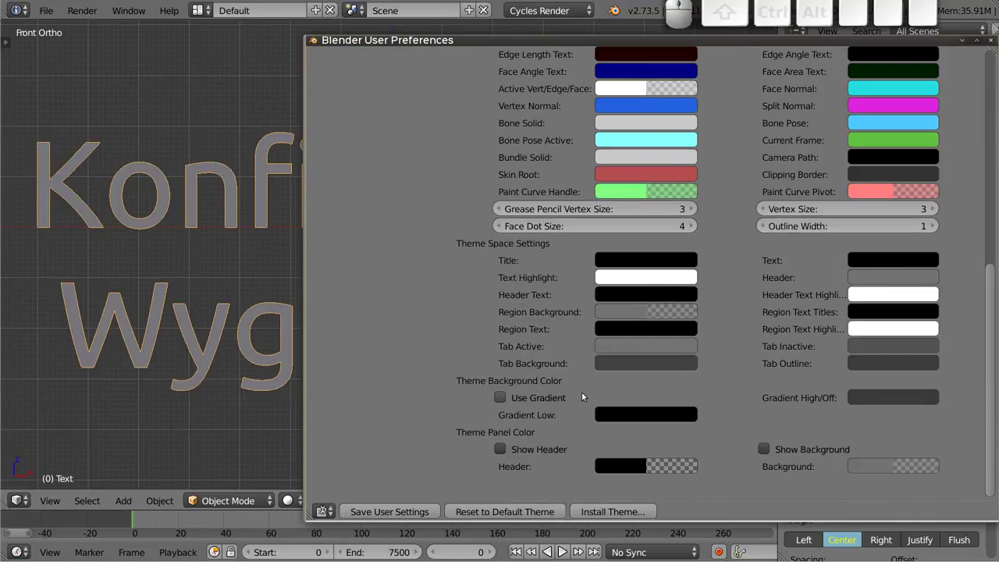
{"action": "left_click", "coordinate": [502, 398]}
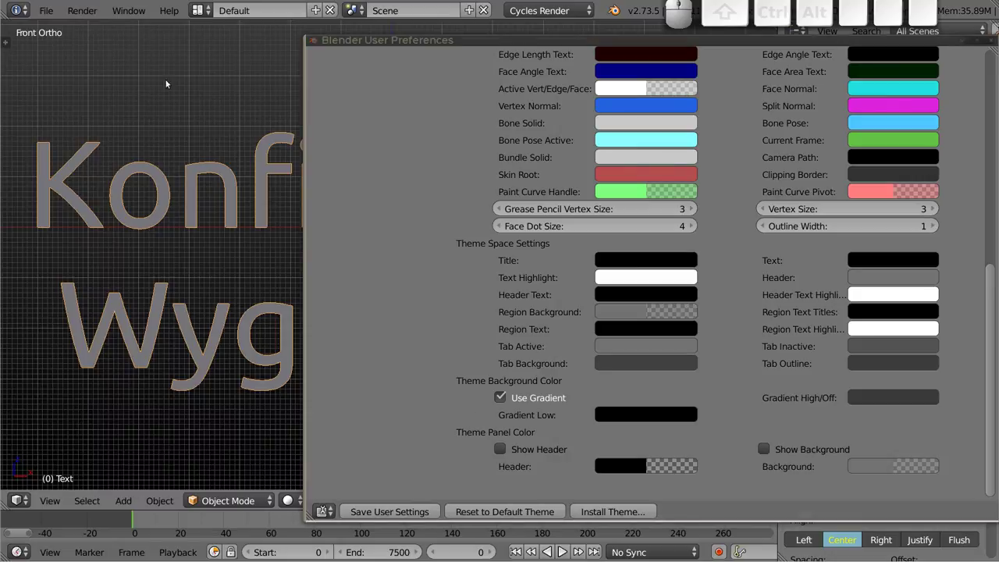
Show the tool shelf, enable panel headers and colour them dark red
{"action": "key", "text": "t"}
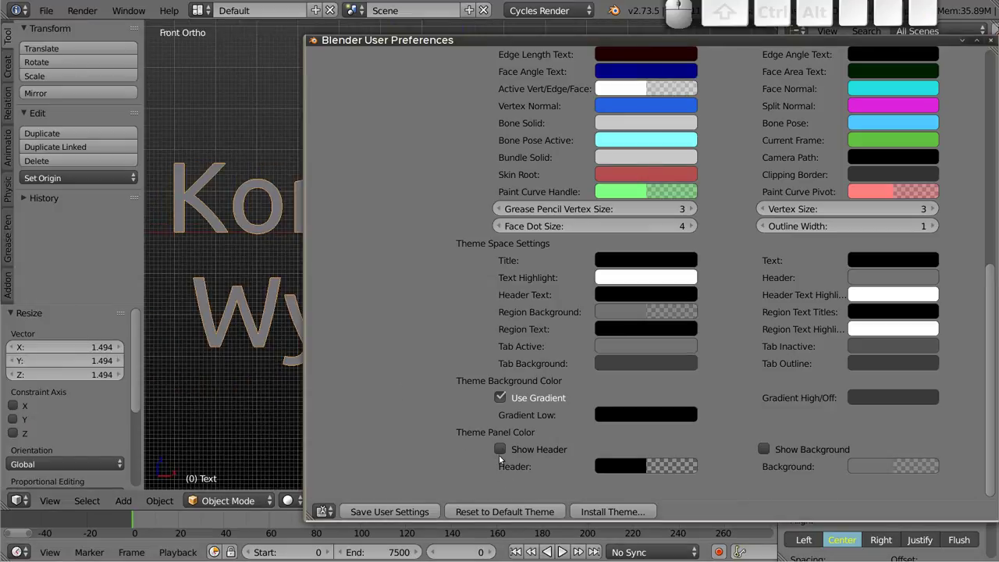
{"action": "left_click", "coordinate": [499, 445]}
{"action": "left_click", "coordinate": [498, 446]}
{"action": "left_click", "coordinate": [498, 446]}
{"action": "left_click", "coordinate": [498, 445]}
{"action": "double_click", "coordinate": [498, 445]}
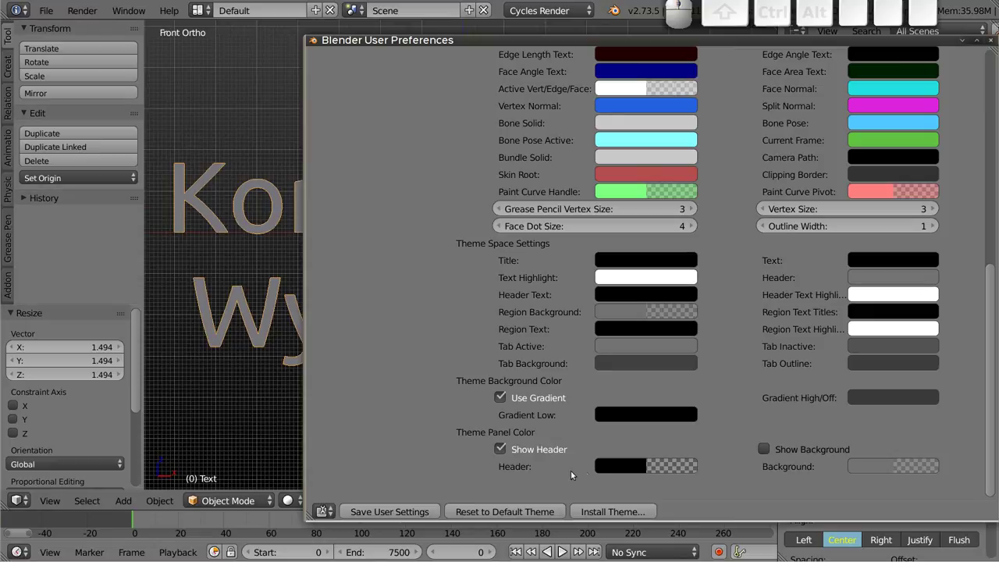
{"action": "left_click", "coordinate": [613, 468]}
{"action": "left_click_drag", "start_coordinate": [735, 347], "coordinate": [663, 278]}
{"action": "left_click_drag", "start_coordinate": [659, 293], "coordinate": [678, 349]}
{"action": "left_click_drag", "start_coordinate": [633, 444], "coordinate": [114, 323]}
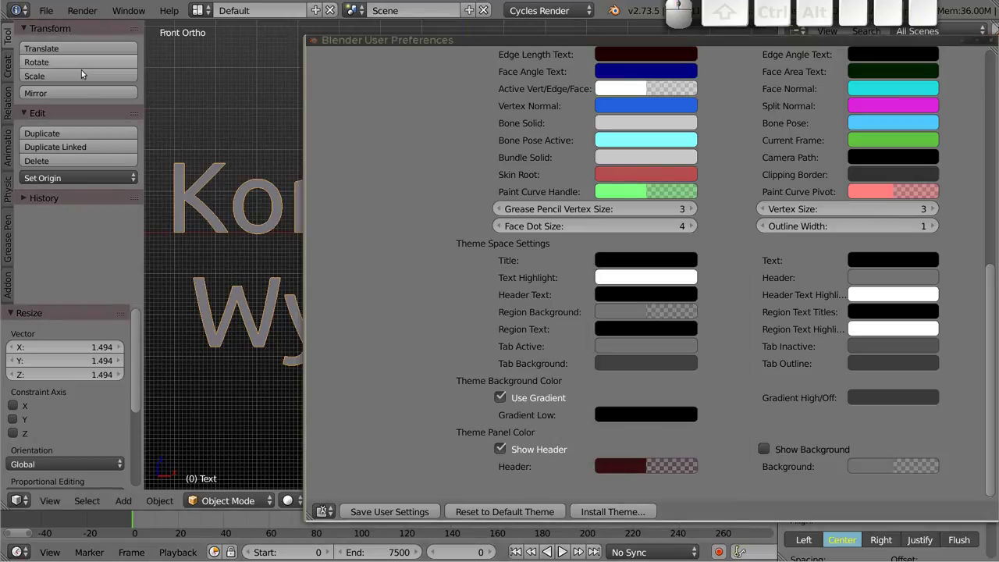
Leave the panel background off, scroll the 3D View theme back to the top and hide the tool shelf
{"action": "left_click", "coordinate": [768, 451]}
{"action": "left_click", "coordinate": [765, 449]}
{"action": "double_click", "coordinate": [766, 449]}
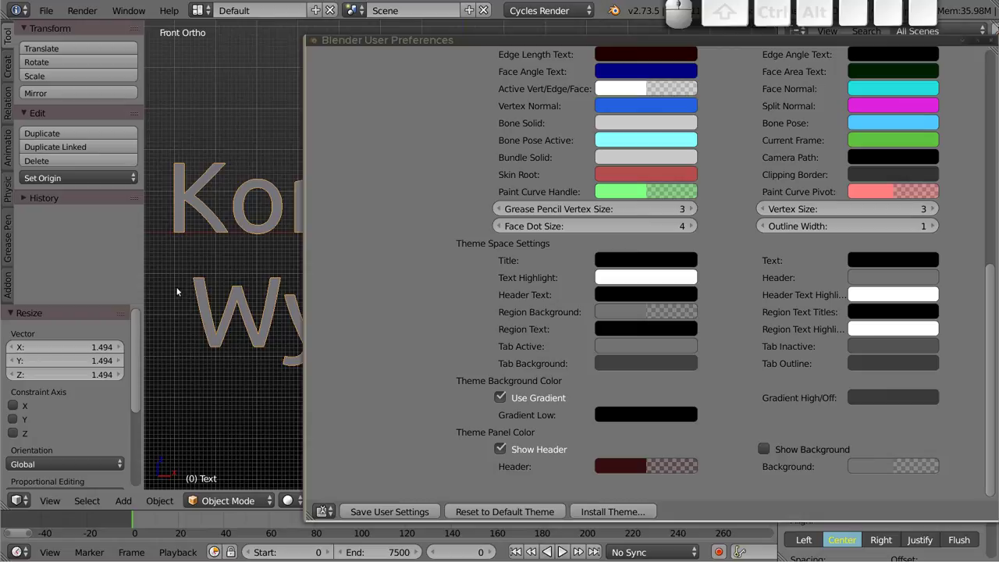
{"action": "scroll", "scroll_direction": "up", "scroll_amount": 3}
{"action": "scroll", "scroll_direction": "up", "scroll_amount": 3}
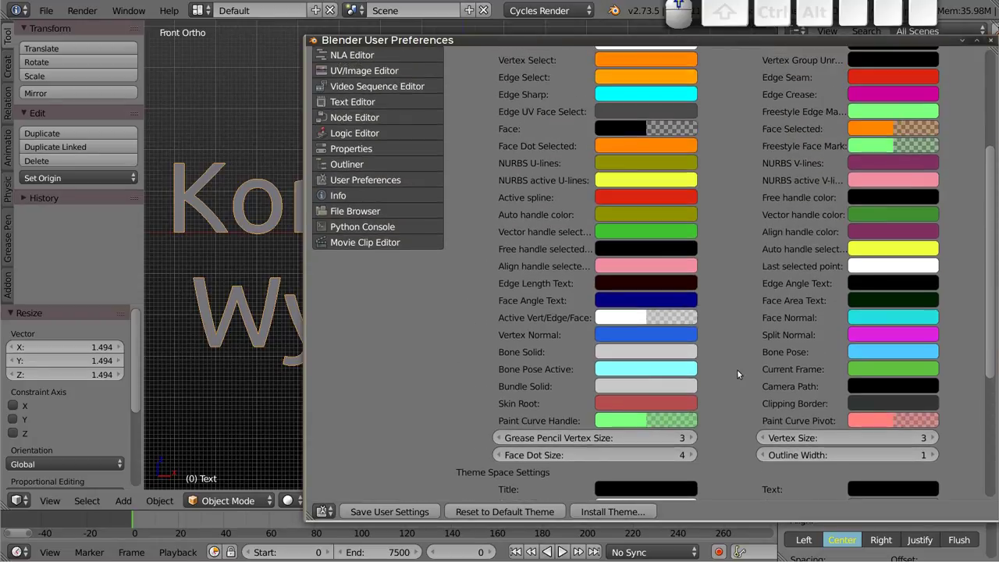
{"action": "scroll", "scroll_direction": "up", "scroll_amount": 3}
{"action": "scroll", "scroll_direction": "up", "scroll_amount": 3}
{"action": "middle_click", "coordinate": [728, 354]}
{"action": "key", "text": "t"}
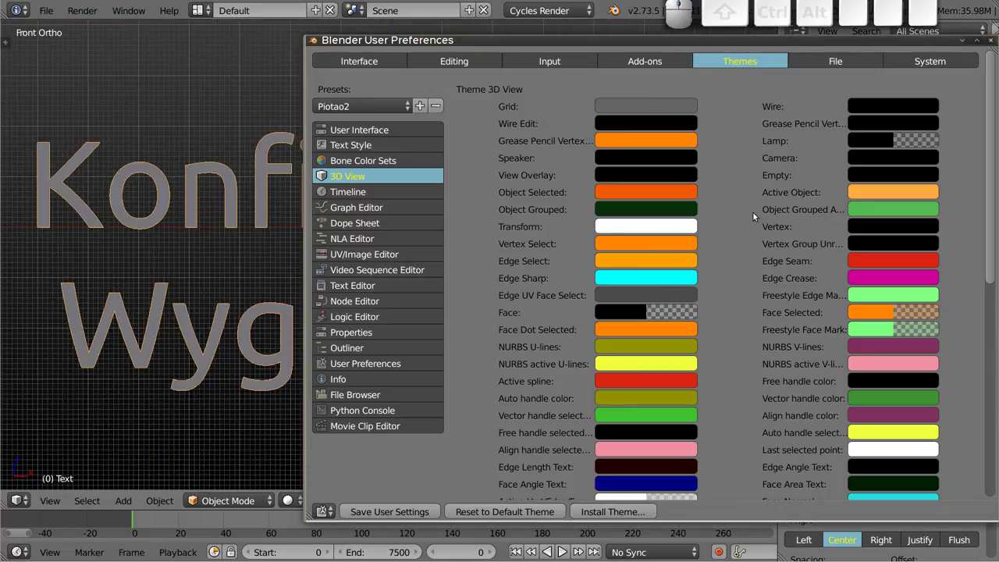
Move the preferences aside and switch the main area to the Node Editor with Shift+F3
{"action": "middle_click", "coordinate": [397, 191]}
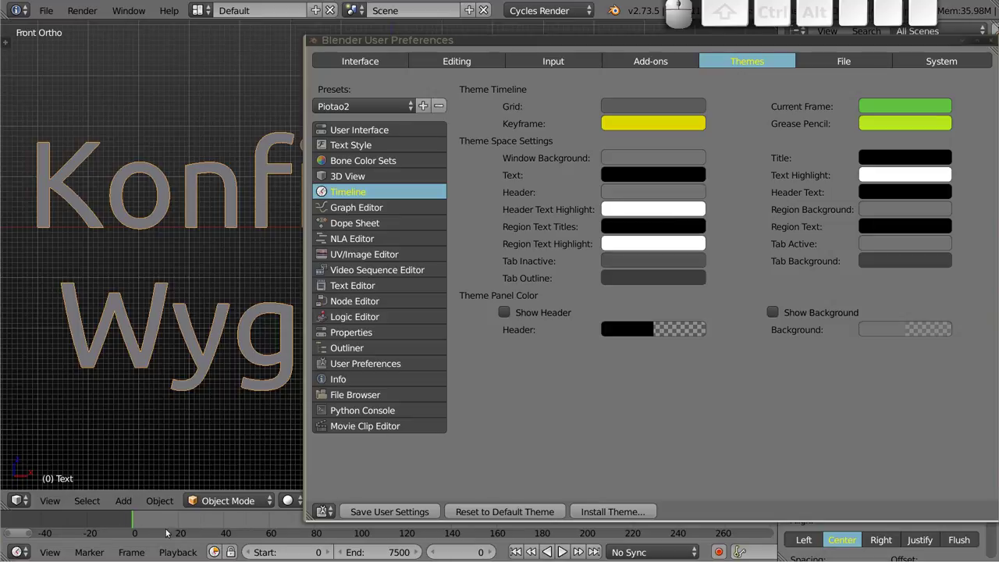
{"action": "middle_click", "coordinate": [401, 210]}
{"action": "middle_click", "coordinate": [394, 224]}
{"action": "left_click", "coordinate": [388, 246]}
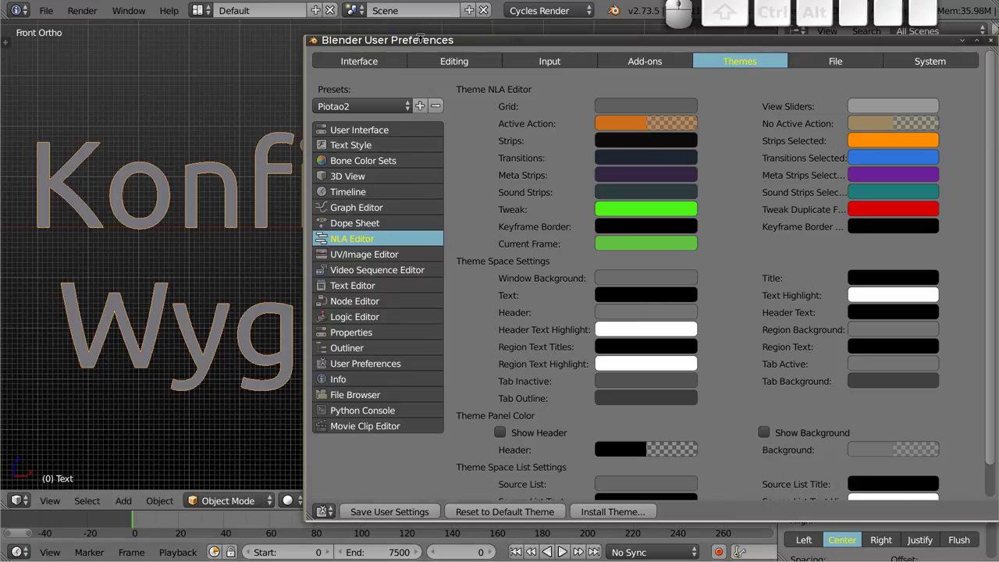
{"action": "left_click_drag", "start_coordinate": [420, 41], "coordinate": [348, 121]}
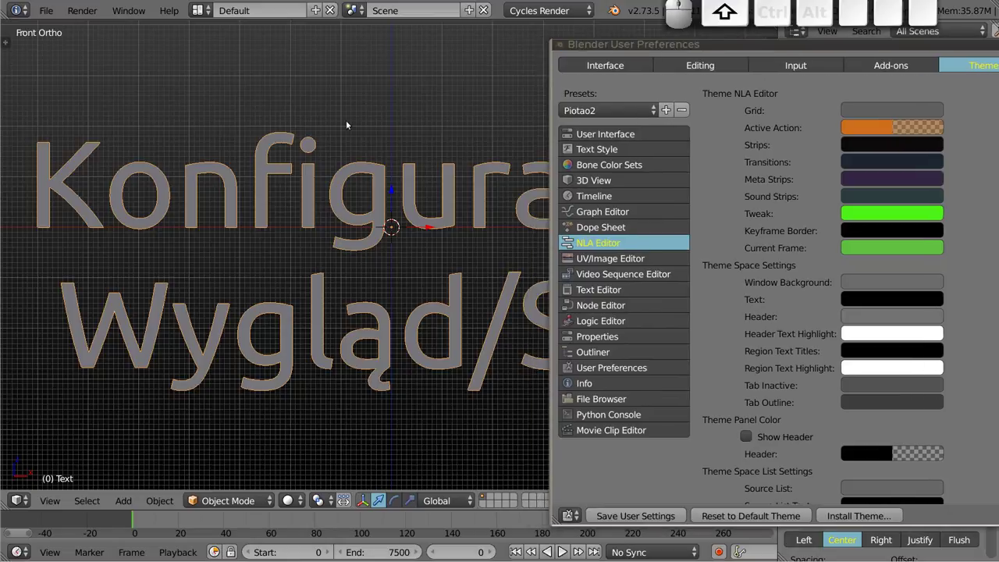
{"action": "key", "text": "shift+F3"}
Add a new node material for the text and separate the Material Output from the Diffuse BSDF
{"action": "left_click", "coordinate": [359, 502]}
{"action": "left_click_drag", "start_coordinate": [246, 229], "coordinate": [390, 275]}
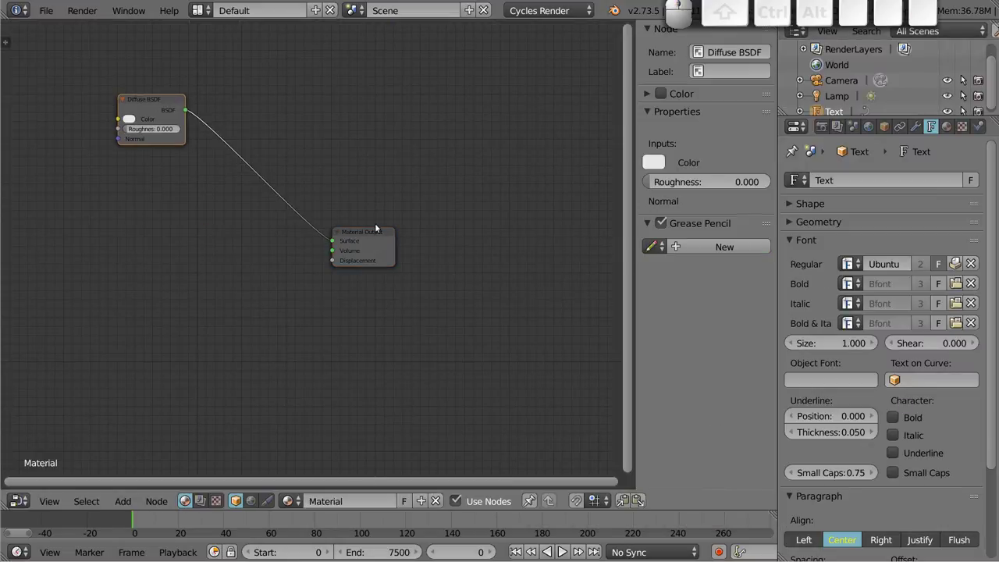
{"action": "left_click_drag", "start_coordinate": [369, 236], "coordinate": [195, 133]}
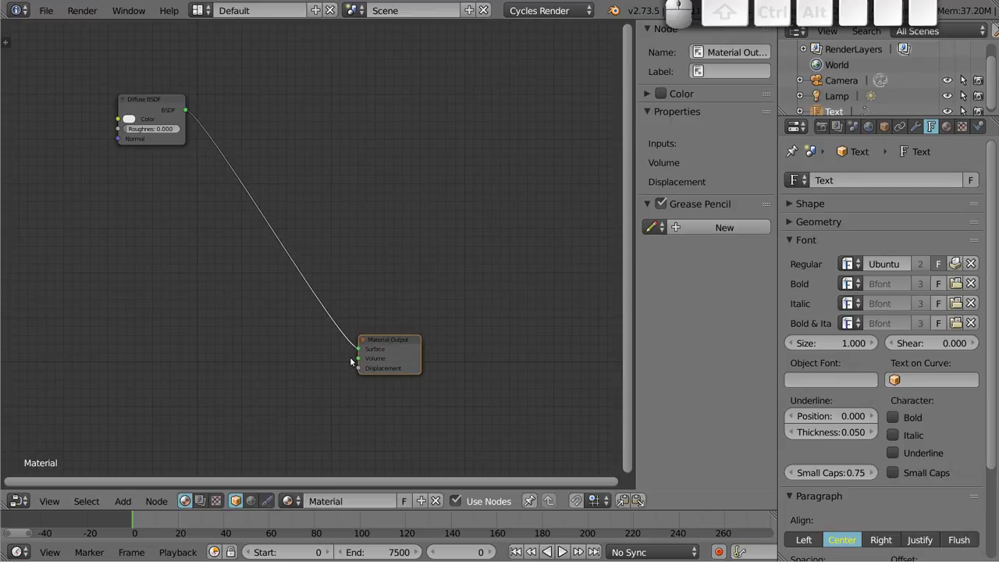
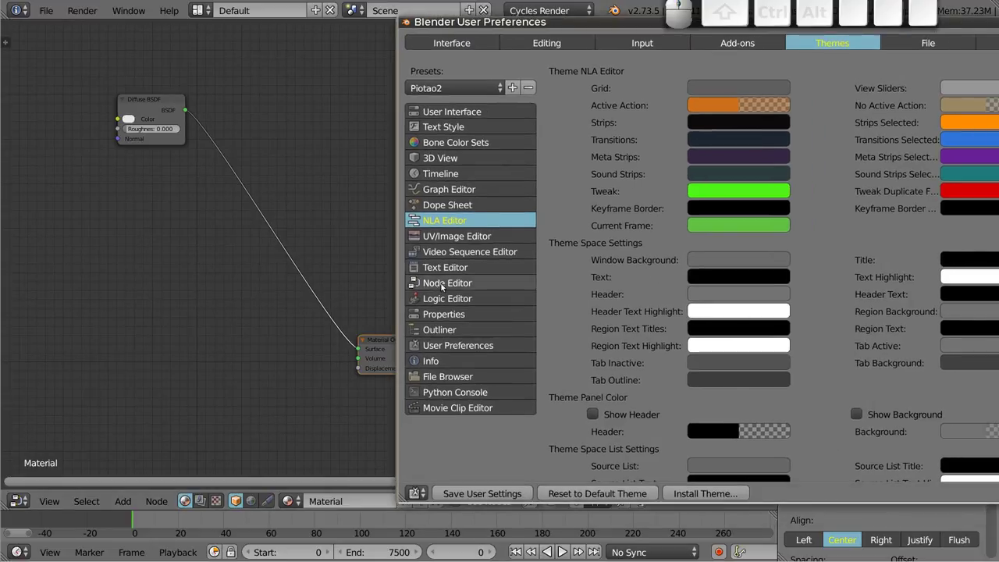
Show the Node Editor theme settings beside the nodes and set Noodle curving to 10
{"action": "left_click", "coordinate": [450, 283]}
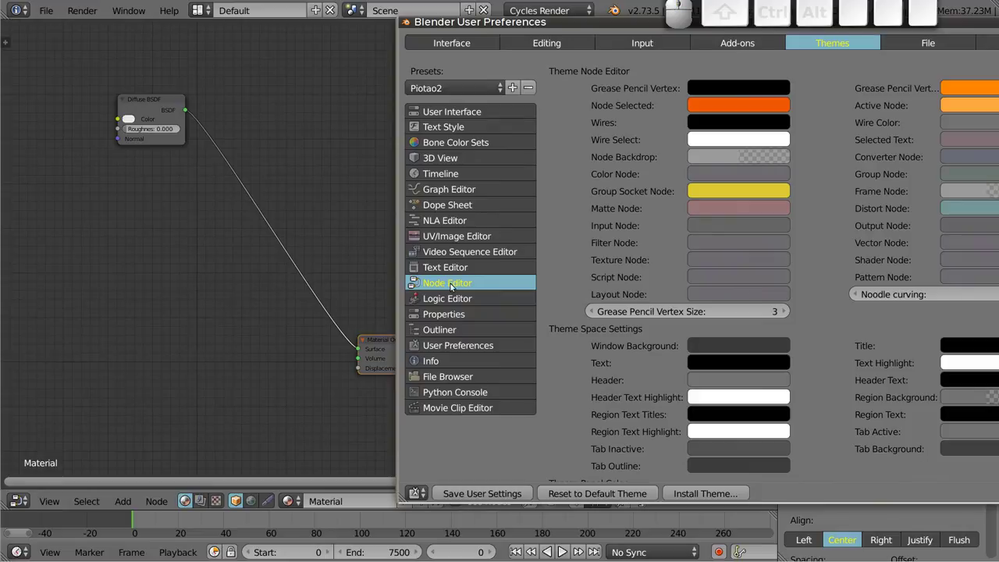
{"action": "left_click_drag", "start_coordinate": [601, 23], "coordinate": [771, 287]}
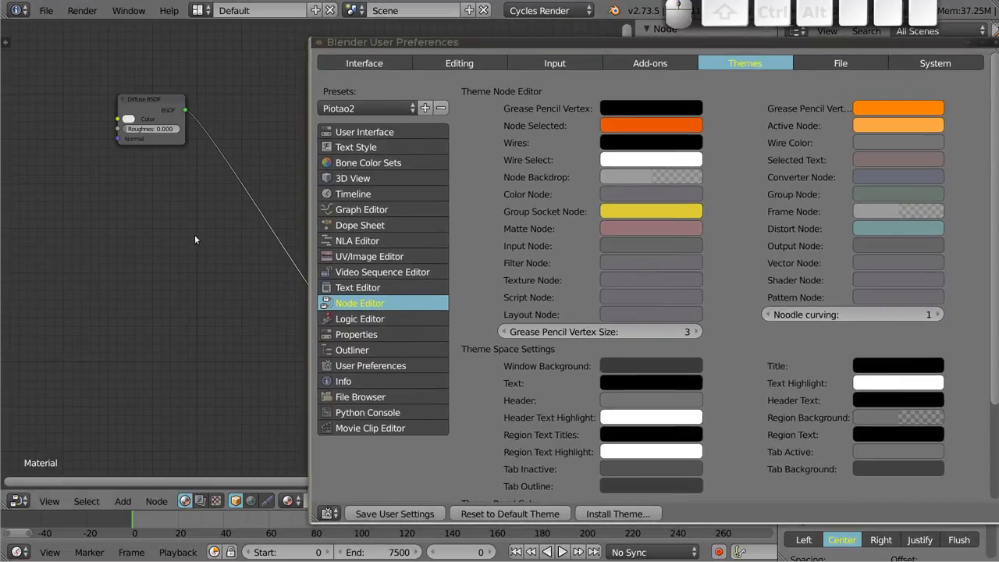
{"action": "middle_click", "coordinate": [215, 239]}
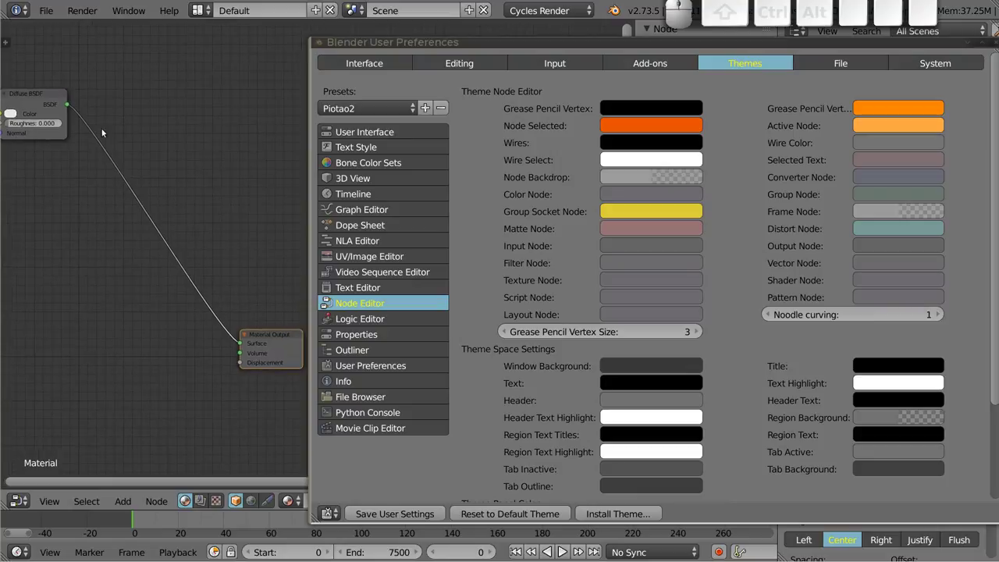
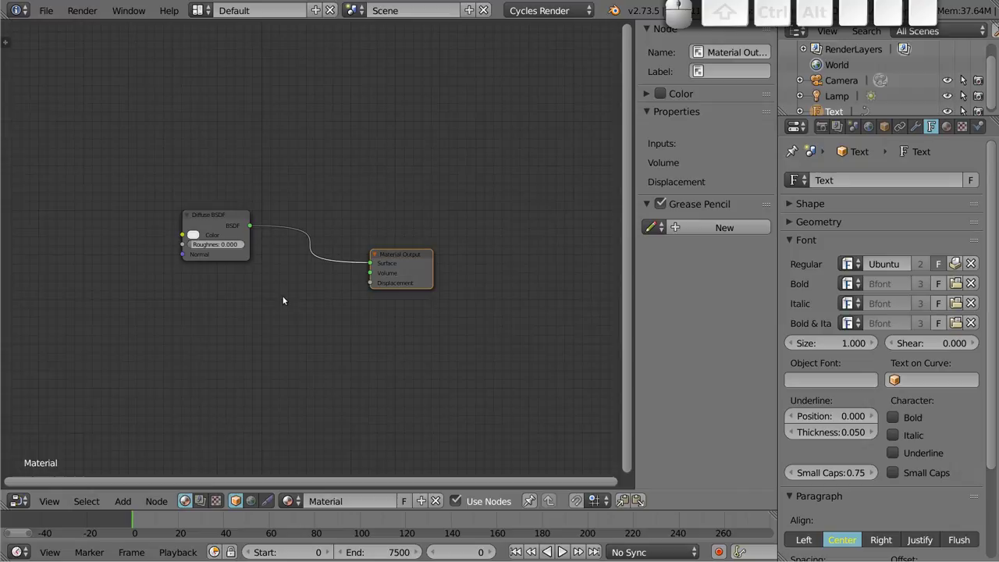
{"action": "key", "text": "alt+Tab"}
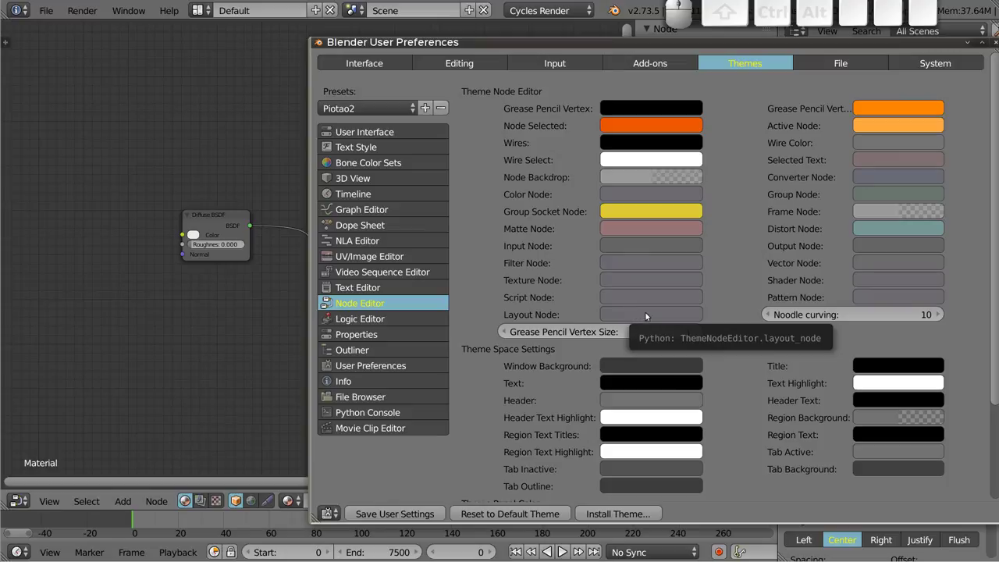
{"action": "left_click", "coordinate": [801, 247]}
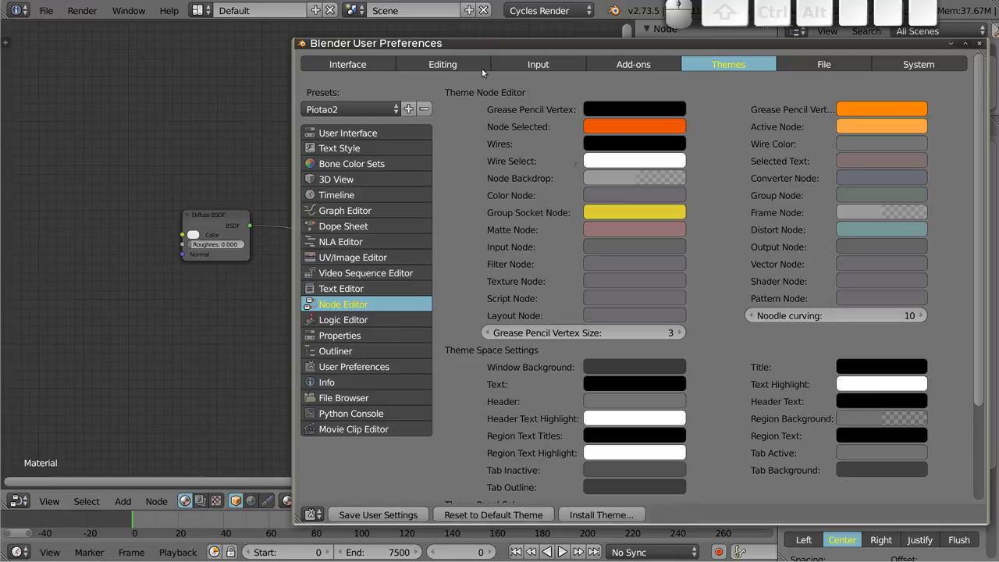
{"action": "left_click", "coordinate": [551, 45]}
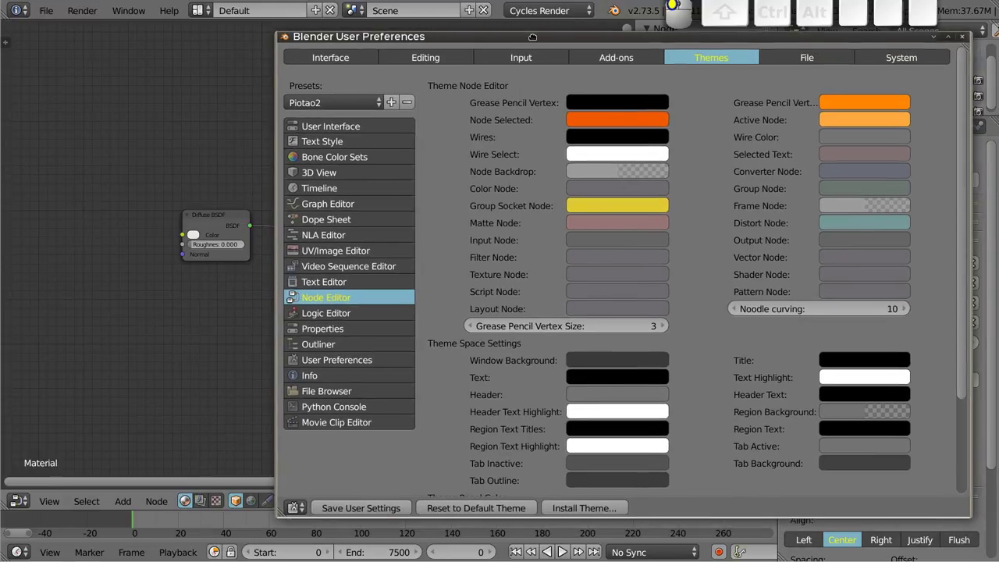
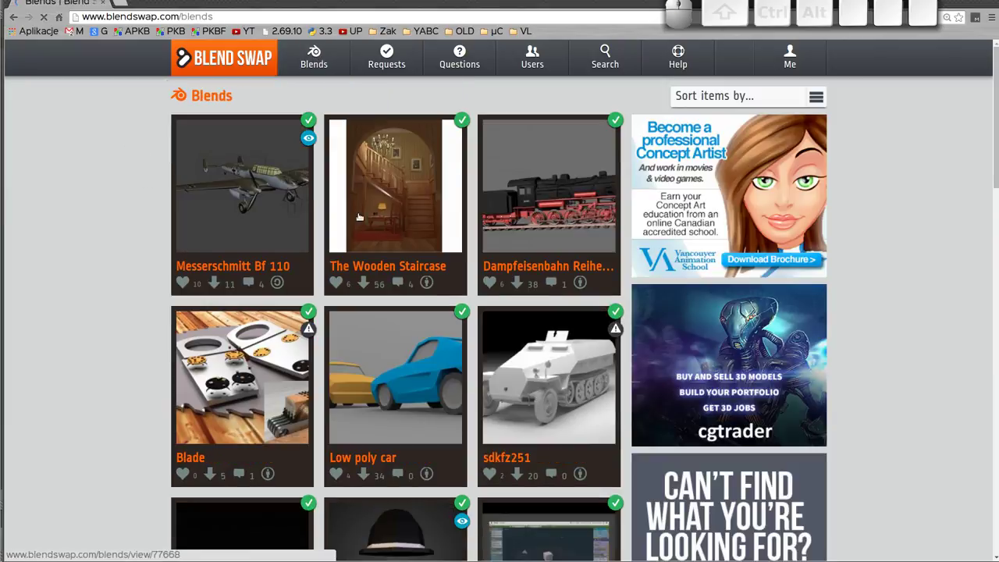
Scroll through the Blend Swap Blender Themes thumbnails on page 2 looking for the Duridani theme
{"action": "scroll", "scroll_direction": "down", "scroll_amount": 3}
{"action": "scroll", "scroll_direction": "up", "scroll_amount": 3}
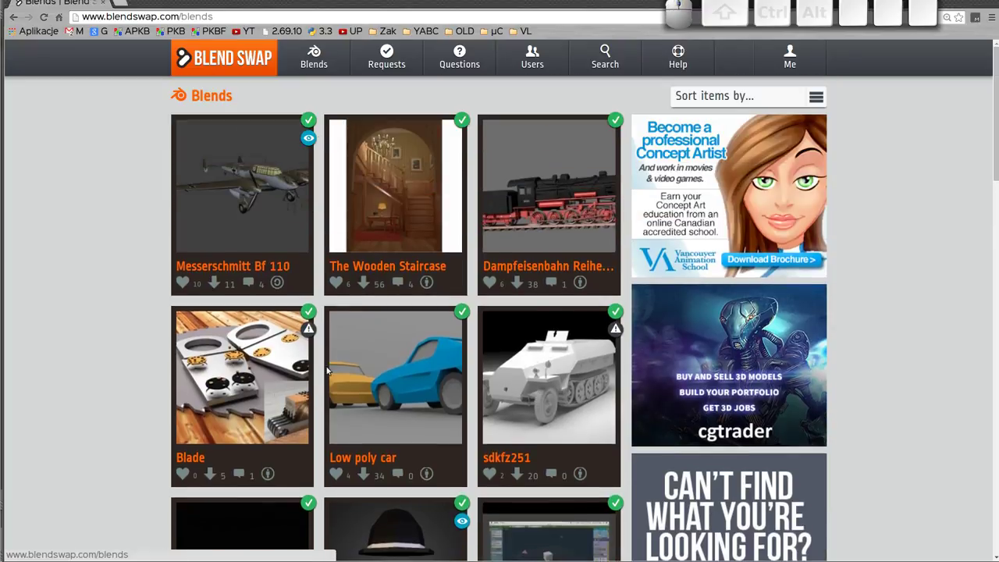
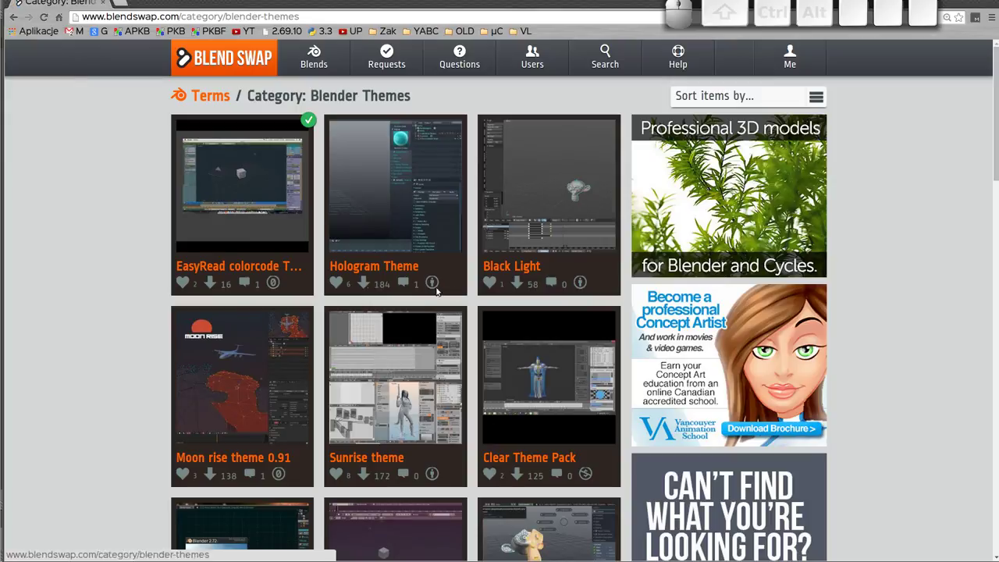
{"action": "scroll", "scroll_direction": "down", "scroll_amount": 3}
{"action": "scroll", "scroll_direction": "down", "scroll_amount": 3}
{"action": "scroll", "scroll_direction": "down", "scroll_amount": 3}
{"action": "scroll", "scroll_direction": "down", "scroll_amount": 3}
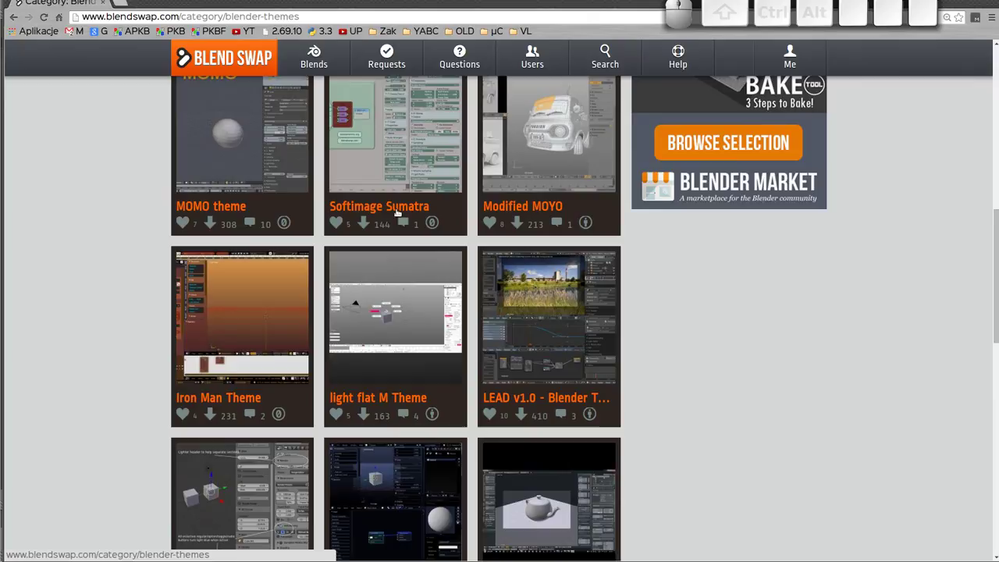
{"action": "scroll", "scroll_direction": "down", "scroll_amount": 3}
{"action": "scroll", "scroll_direction": "down", "scroll_amount": 3}
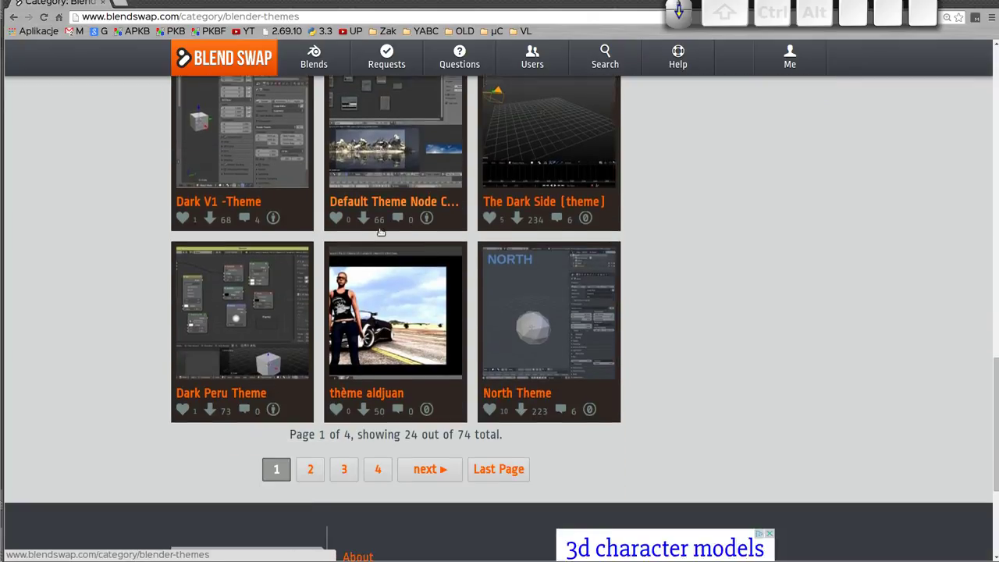
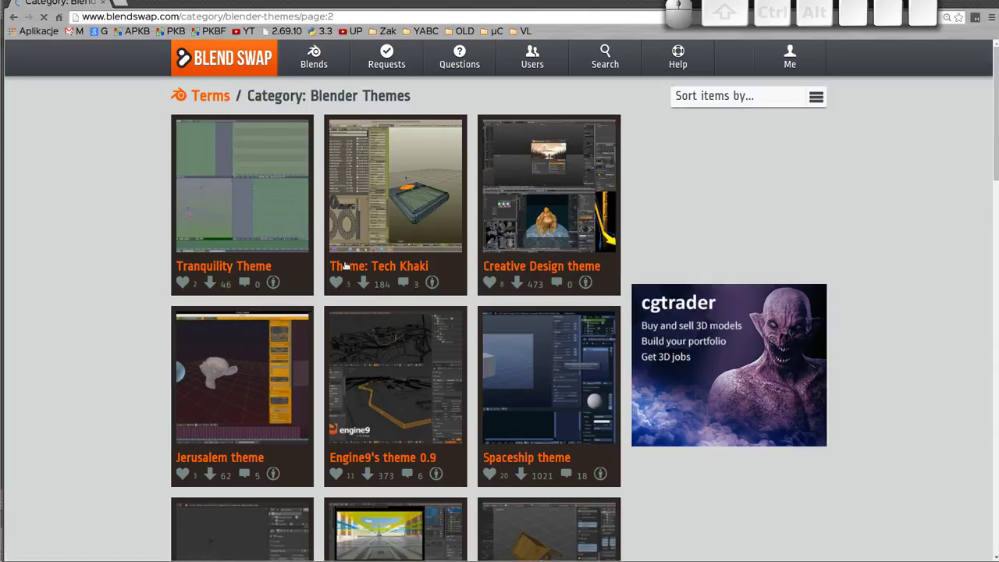
{"action": "scroll", "scroll_direction": "down", "scroll_amount": 3}
{"action": "scroll", "scroll_direction": "down", "scroll_amount": 3}
{"action": "scroll", "scroll_direction": "down", "scroll_amount": 3}
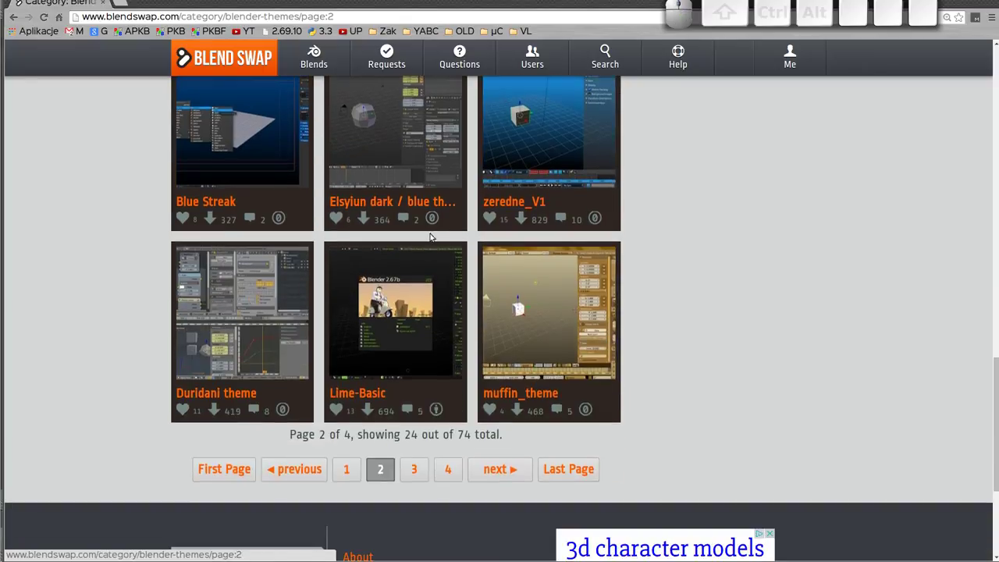
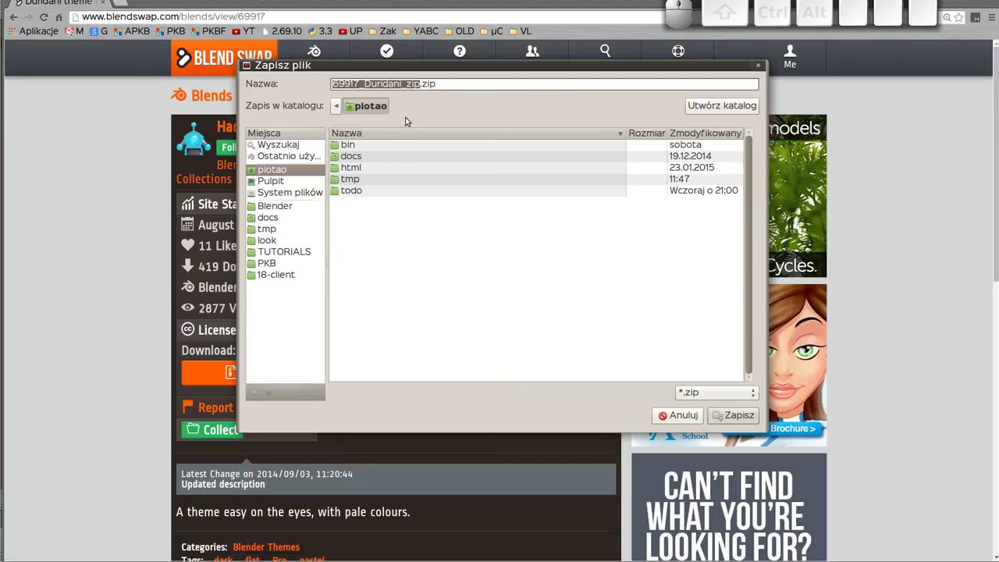
Agree to the licence with 'Yes, Download now!' so the Duridani zip save dialog appears
{"action": "left_click", "coordinate": [461, 68]}
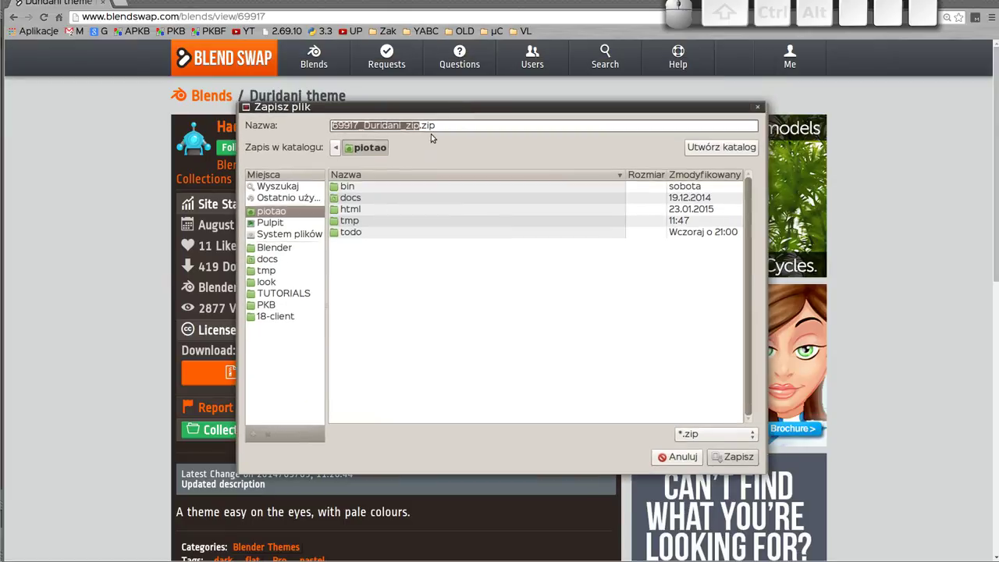
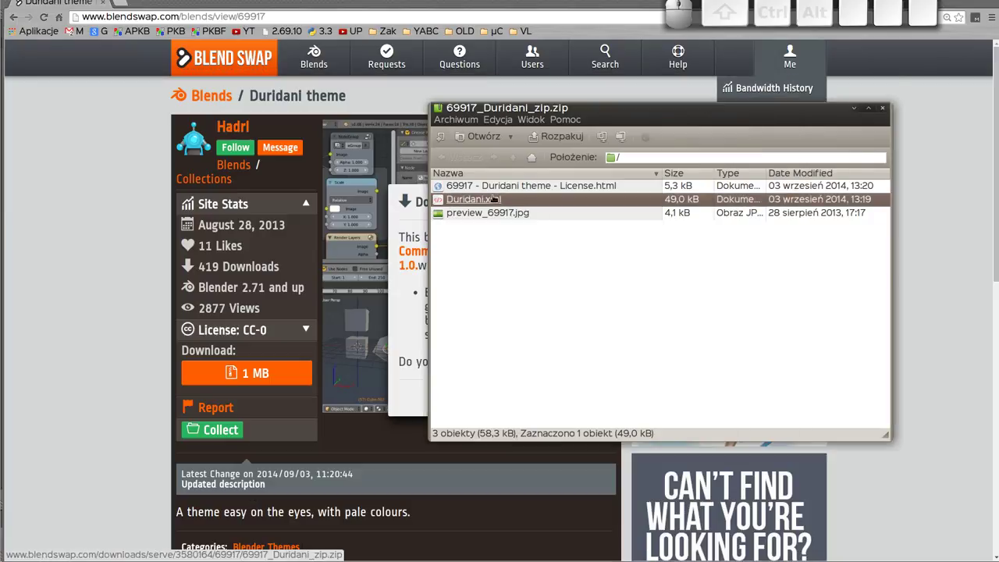
Start extracting the selected Duridani.xml from the theme zip into the home folder
{"action": "left_click", "coordinate": [563, 138]}
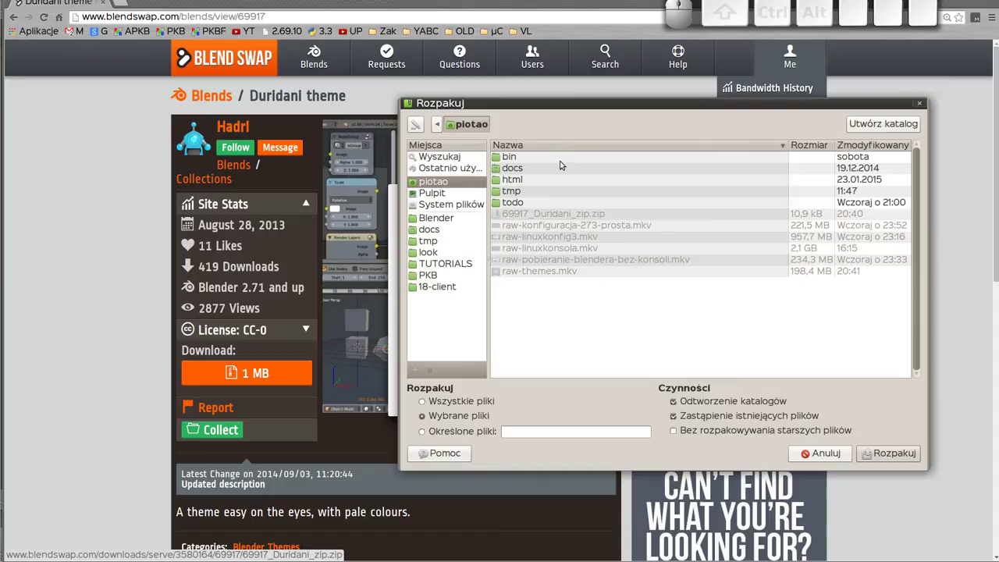
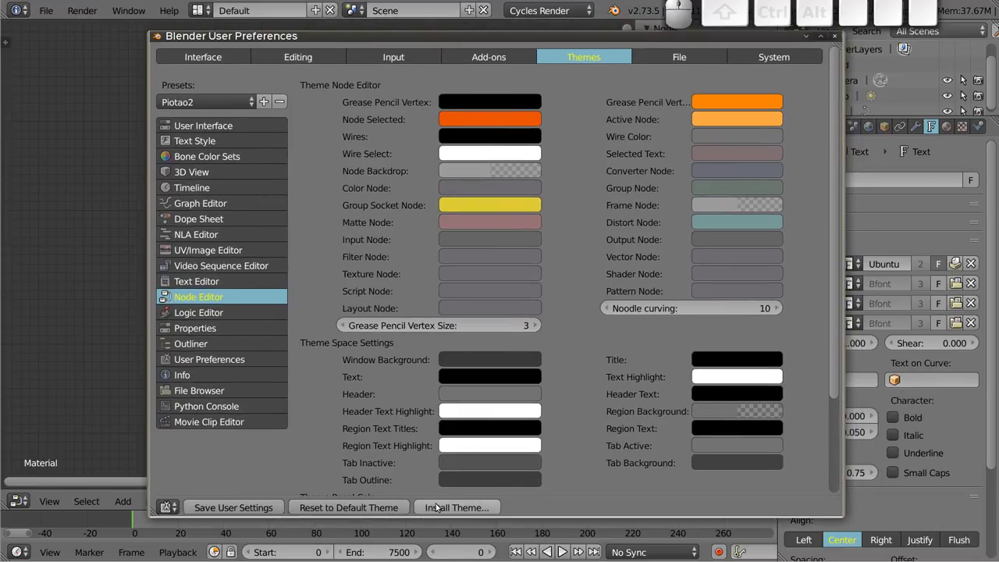
Install Duridani.xml from the theme file browser so Duridani becomes the active preset
{"action": "left_click", "coordinate": [465, 506]}
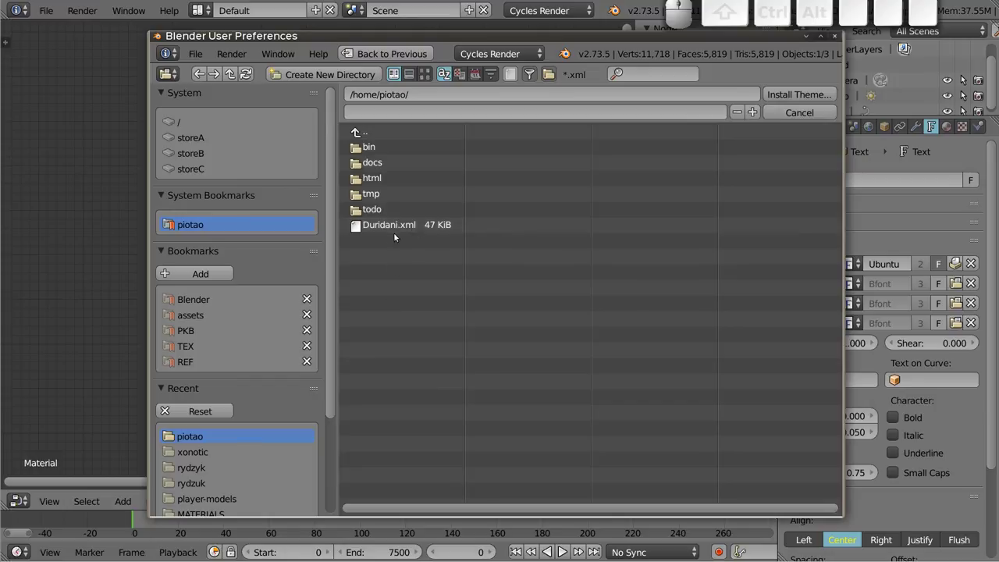
{"action": "left_click", "coordinate": [394, 227]}
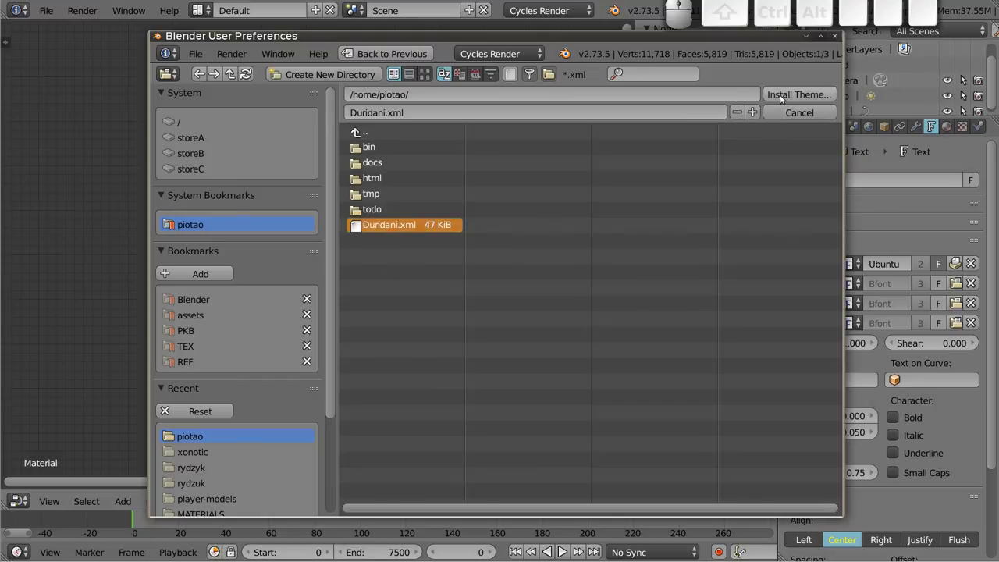
{"action": "left_click", "coordinate": [797, 96]}
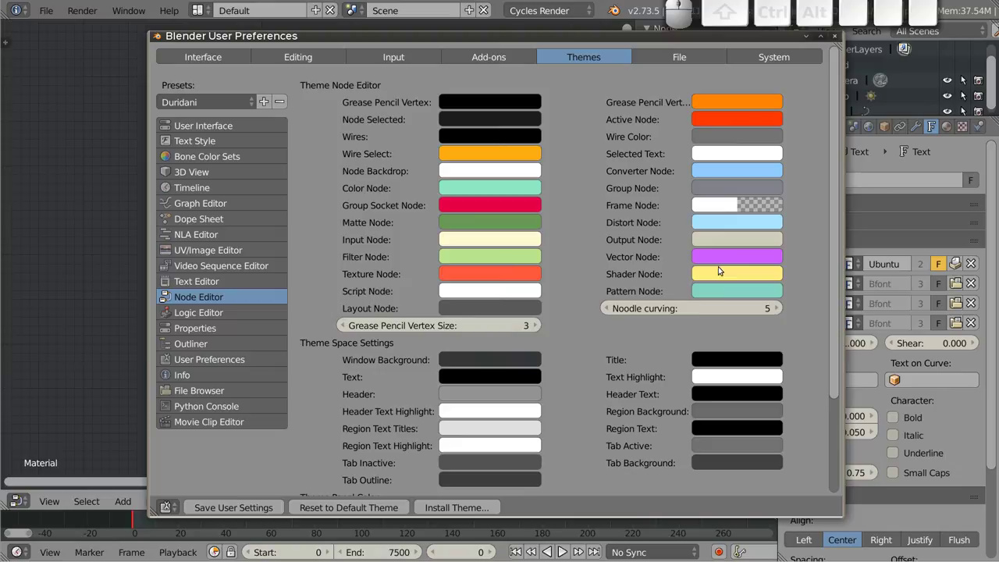
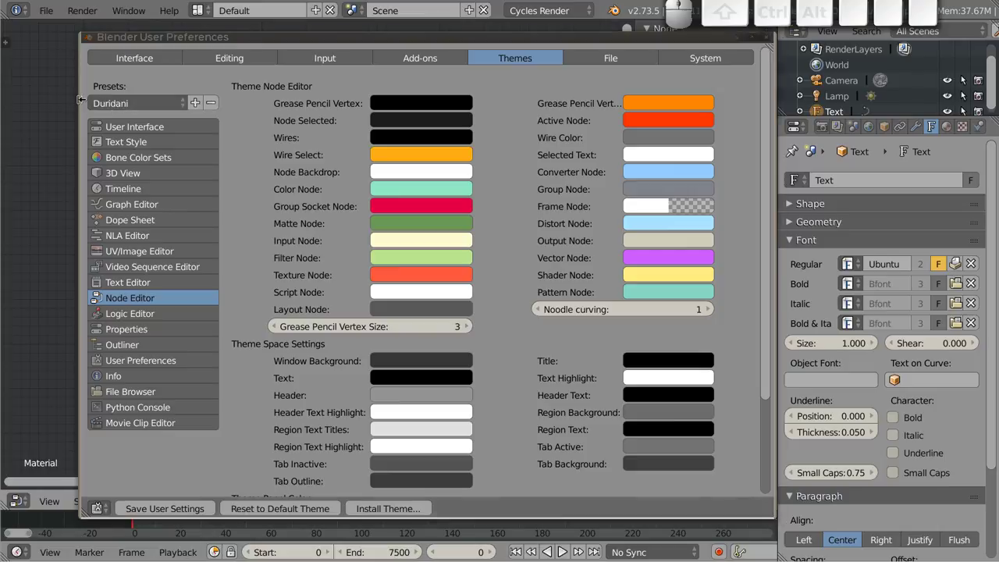
Reselect Duridani in the theme Presets list and close the User Preferences window
{"action": "left_click", "coordinate": [178, 103]}
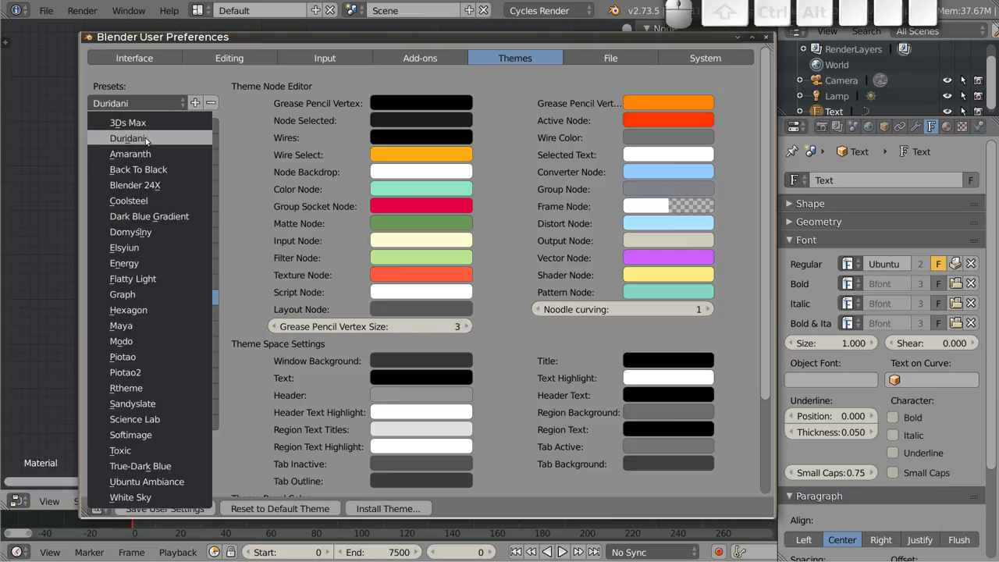
{"action": "left_click", "coordinate": [151, 135]}
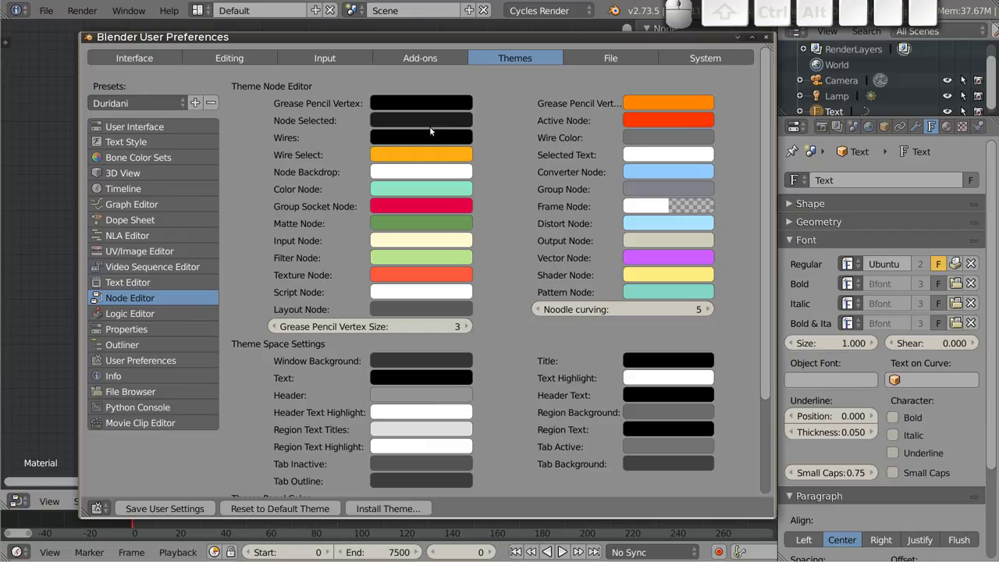
{"action": "left_click_drag", "start_coordinate": [646, 312], "coordinate": [746, 325]}
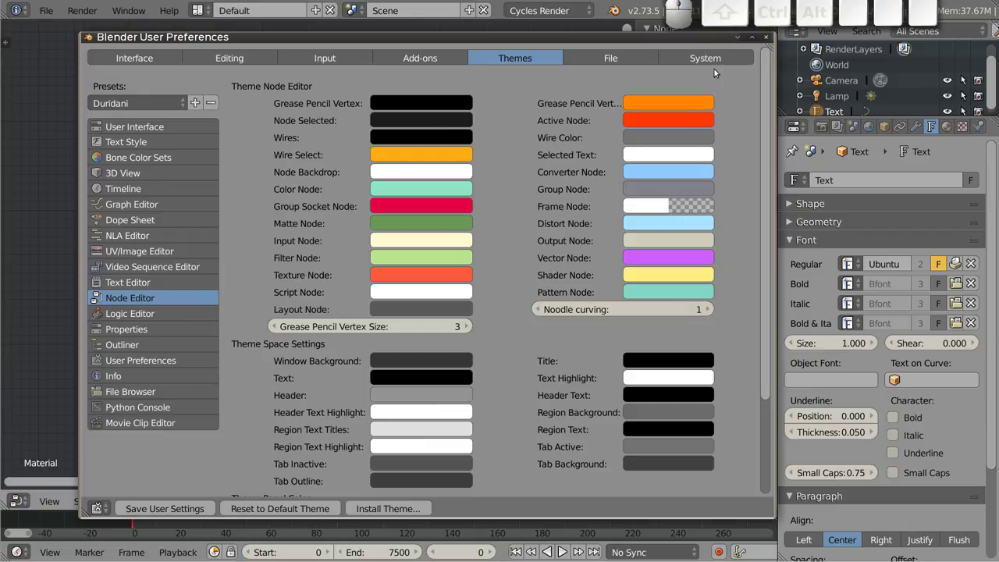
{"action": "left_click", "coordinate": [770, 38]}
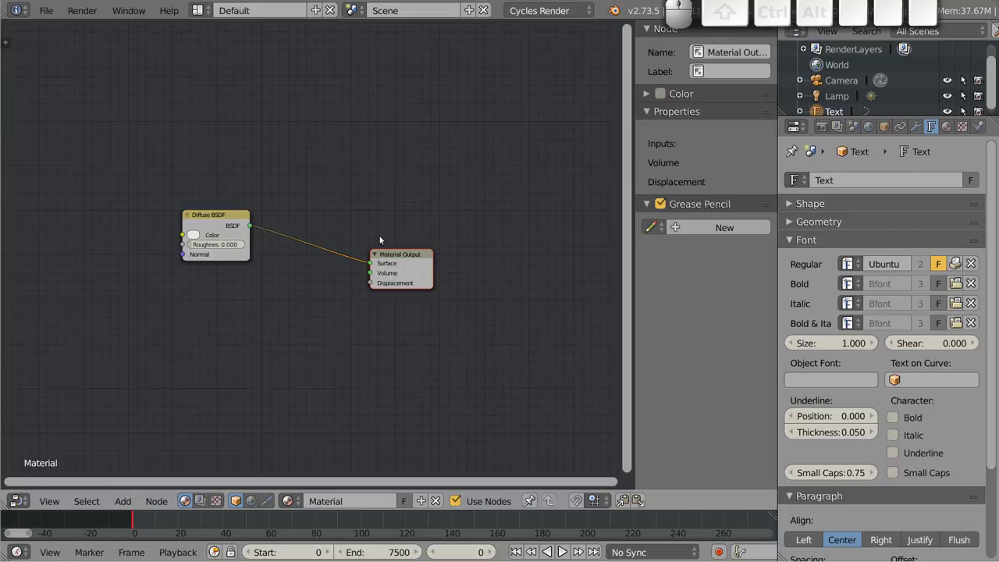
Switch the Node Editor area back to 3D View (Shift+F5) and orbit around the Konfiguracja text
{"action": "scroll", "scroll_direction": "up", "scroll_amount": 3}
{"action": "scroll", "scroll_direction": "down", "scroll_amount": 3}
{"action": "key", "text": "shift+F5"}
{"action": "scroll", "scroll_direction": "down", "scroll_amount": 3}
{"action": "left_click_drag", "start_coordinate": [437, 256], "coordinate": [419, 294]}
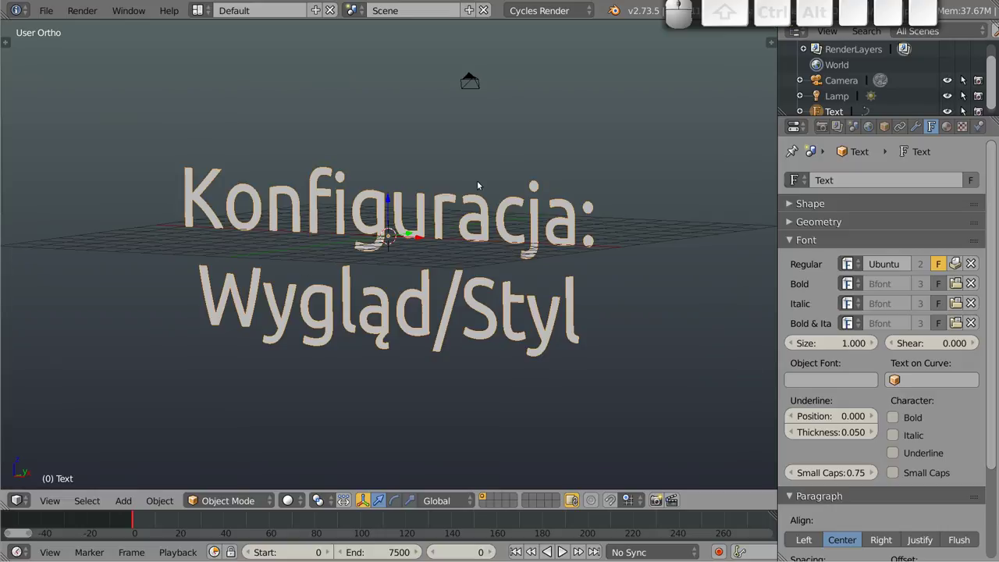
{"action": "left_click_drag", "start_coordinate": [393, 248], "coordinate": [356, 208]}
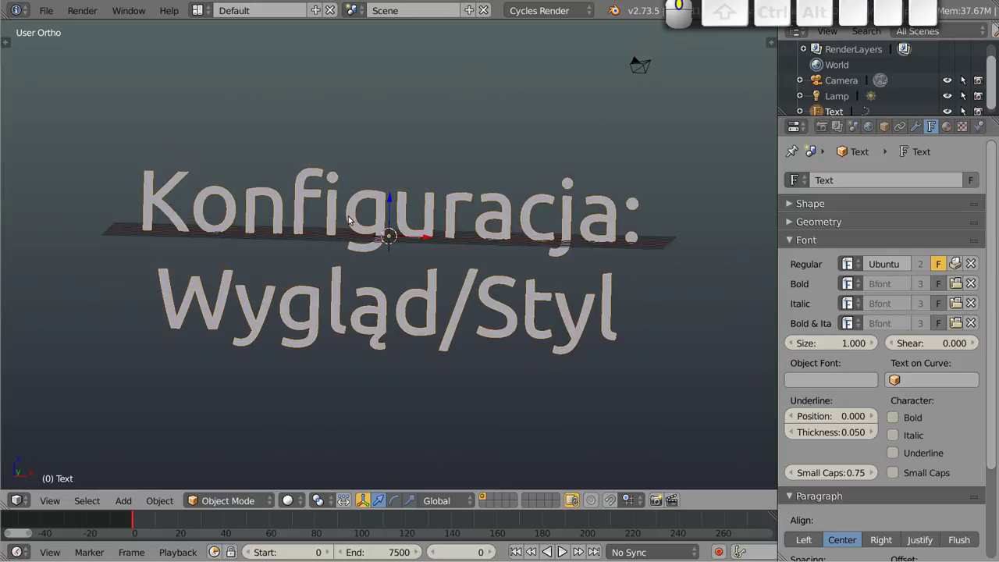
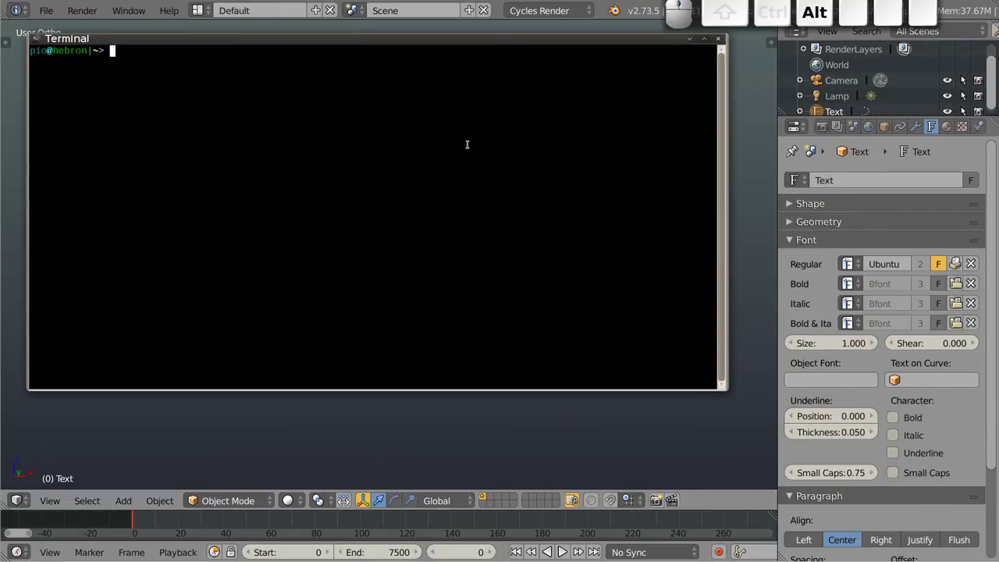
Maximise the terminal and cd into the hidden ~/.config folder
{"action": "key", "text": "ctrl+shift+alt+="}
{"action": "key", "text": "ctrl+shift+alt+="}
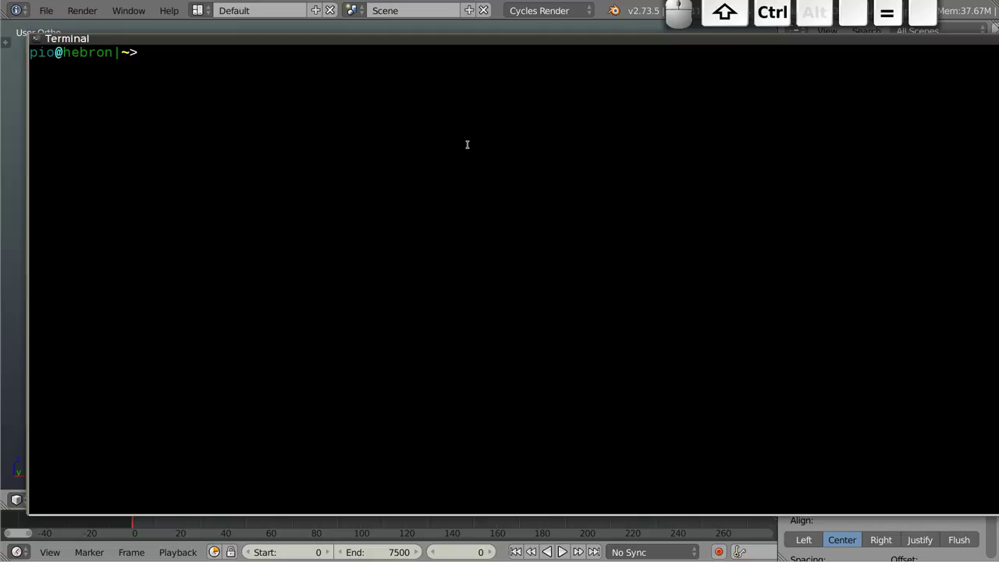
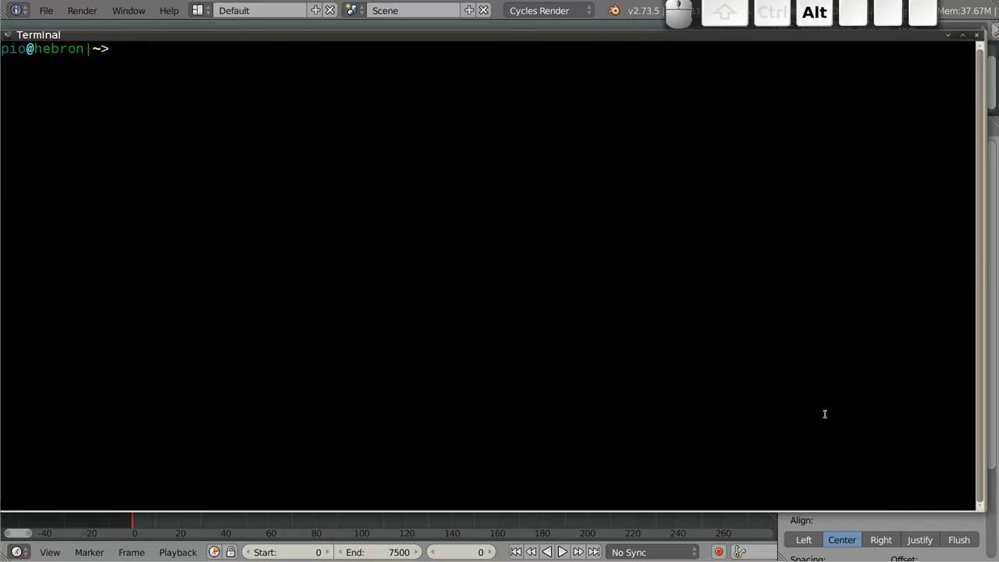
{"action": "key", "text": "c"}
{"action": "key", "text": "d"}
{"action": "key", "text": "space"}
{"action": "key", "text": "."}
{"action": "key", "text": "c"}
{"action": "key", "text": "o"}
{"action": "key", "text": "n"}
{"action": "key", "text": "Tab"}
{"action": "key", "text": "Return"}
cd into the blender folder and list its version folders with l
{"action": "key", "text": "c"}
{"action": "key", "text": "d"}
{"action": "key", "text": "space"}
{"action": "key", "text": "b"}
{"action": "key", "text": "l"}
{"action": "key", "text": "e"}
{"action": "key", "text": "Tab"}
{"action": "key", "text": "Return"}
{"action": "key", "text": "l"}
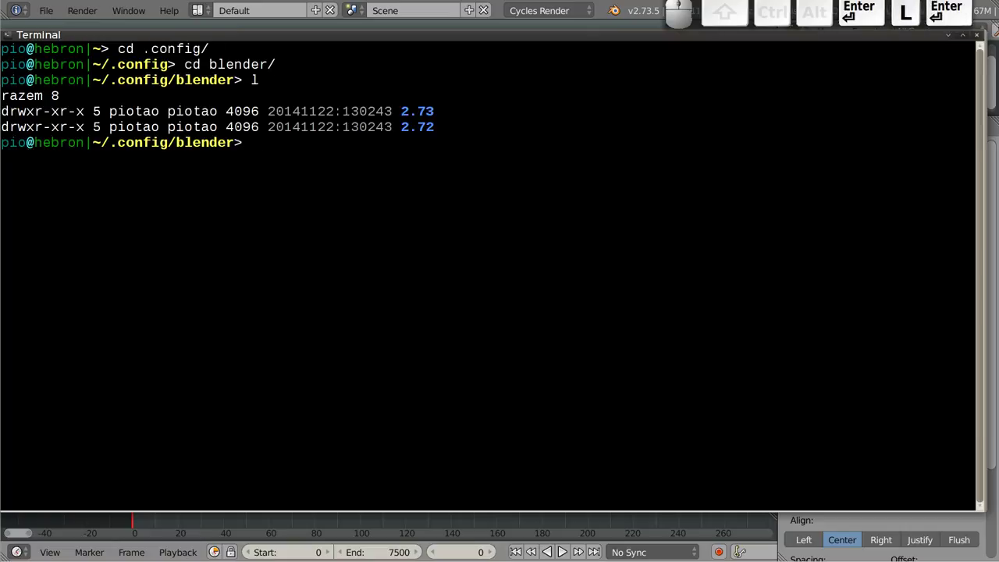
cd into the 2.73 settings folder, correcting typos, and list its contents
{"action": "key", "text": "c"}
{"action": "key", "text": "d"}
{"action": "key", "text": "space"}
{"action": "key", "text": "."}
{"action": "key", "text": "2"}
{"action": "key", "text": "."}
{"action": "key", "text": "BackSpace"}
{"action": "key", "text": "BackSpace"}
{"action": "key", "text": "BackSpace"}
{"action": "key", "text": "2"}
{"action": "key", "text": "."}
{"action": "key", "text": "2"}
{"action": "key", "text": "7"}
{"action": "key", "text": "8"}
{"action": "key", "text": "BackSpace"}
{"action": "key", "text": "BackSpace"}
{"action": "key", "text": "BackSpace"}
{"action": "key", "text": "7"}
{"action": "key", "text": "3"}
{"action": "key", "text": "Return"}
{"action": "key", "text": "l"}
{"action": "key", "text": "Return"}
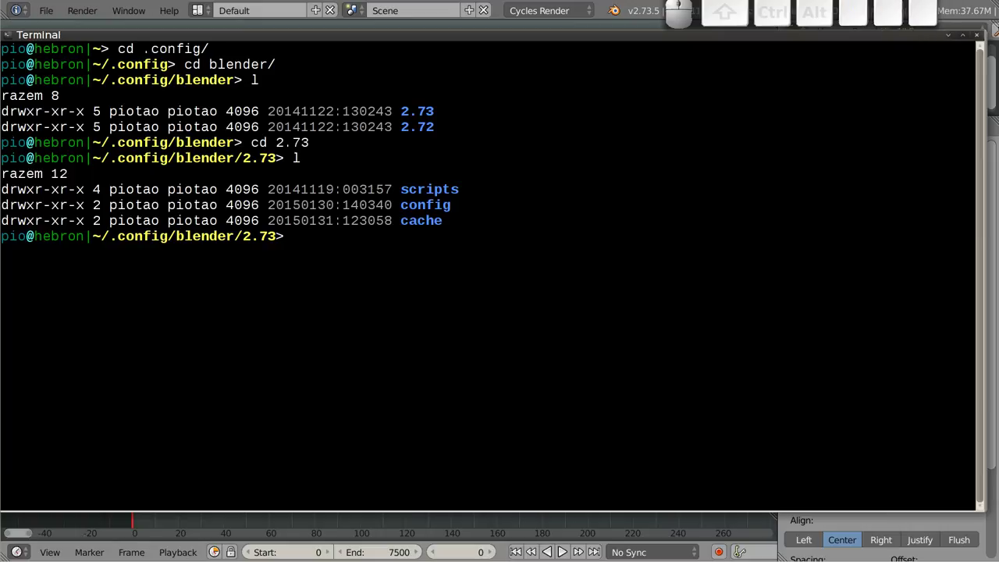
Descend into scripts and then presets, listing each folder with l
{"action": "key", "text": "c"}
{"action": "key", "text": "d"}
{"action": "key", "text": "space"}
{"action": "key", "text": "s"}
{"action": "key", "text": "c"}
{"action": "key", "text": "Tab"}
{"action": "key", "text": "Return"}
{"action": "key", "text": "l"}
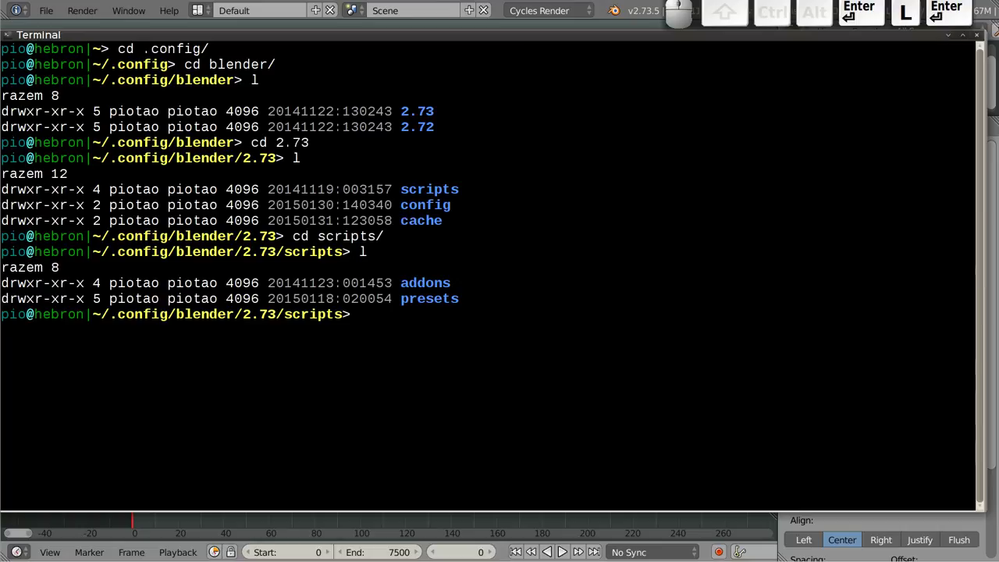
{"action": "key", "text": "c"}
{"action": "key", "text": "d"}
{"action": "key", "text": "space"}
{"action": "key", "text": "p"}
{"action": "key", "text": "r"}
{"action": "key", "text": "Tab"}
{"action": "key", "text": "Return"}
{"action": "key", "text": "l"}
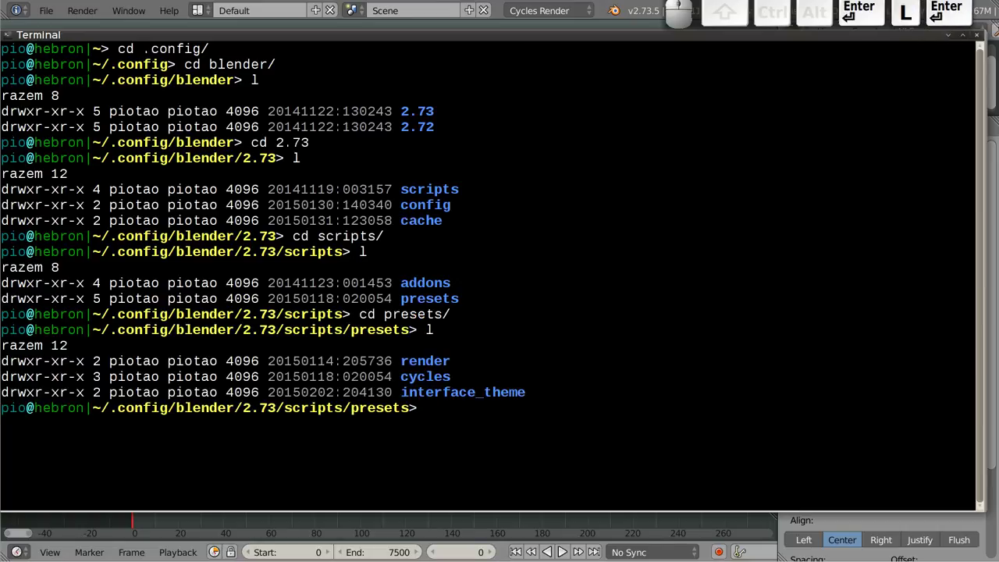
cd into interface_theme and list the theme files, showing Duridani.xml among them
{"action": "key", "text": "c"}
{"action": "key", "text": "d"}
{"action": "key", "text": "space"}
{"action": "key", "text": "i"}
{"action": "key", "text": "n"}
{"action": "key", "text": "Tab"}
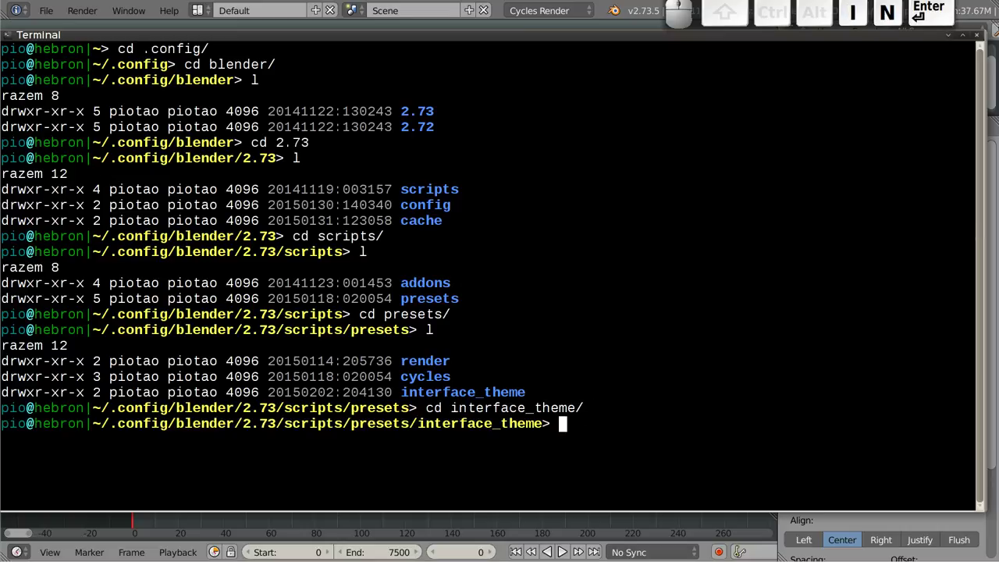
{"action": "key", "text": "Return"}
{"action": "key", "text": "l"}
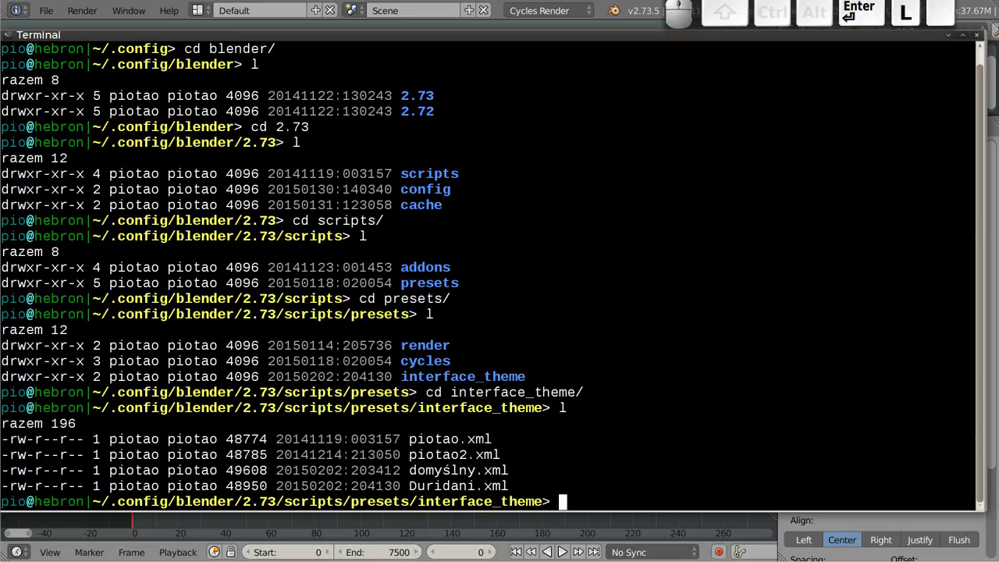
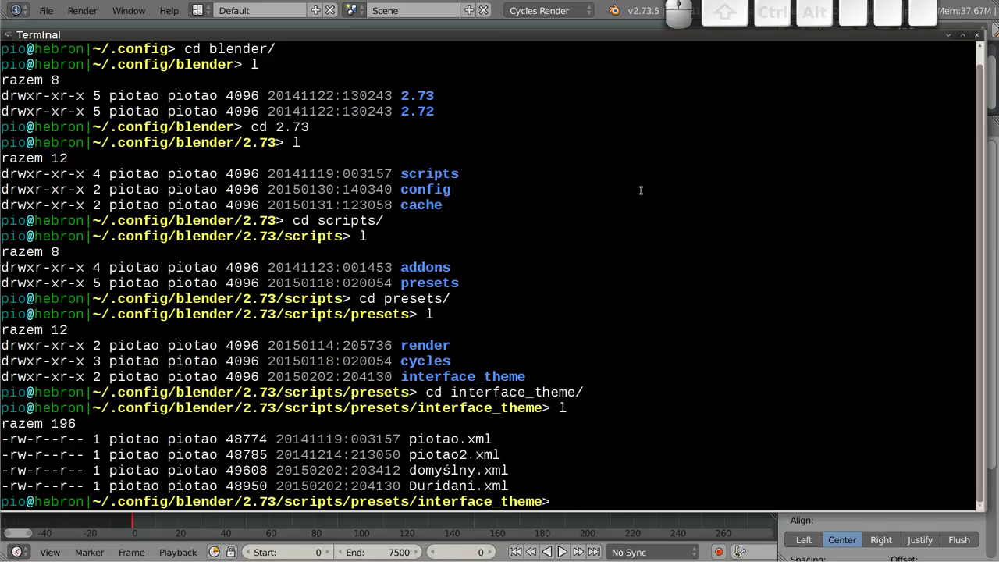
Leave the terminal for Blender and set the viewport to Front Ortho (Numpad 1) on the text
{"action": "key", "text": "ctrl+d"}
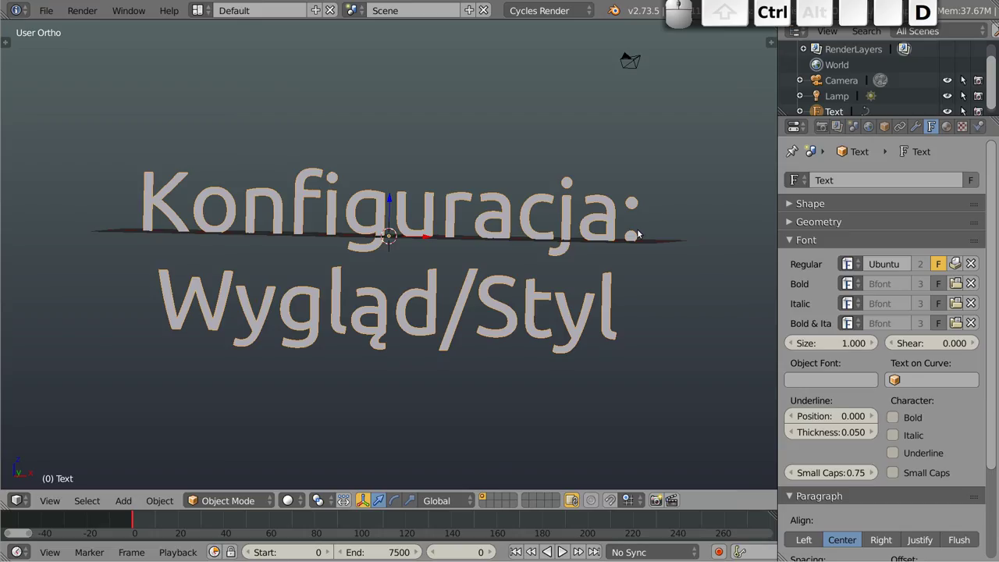
{"action": "left_click_drag", "start_coordinate": [369, 249], "coordinate": [370, 261]}
{"action": "key", "text": "KP_1"}
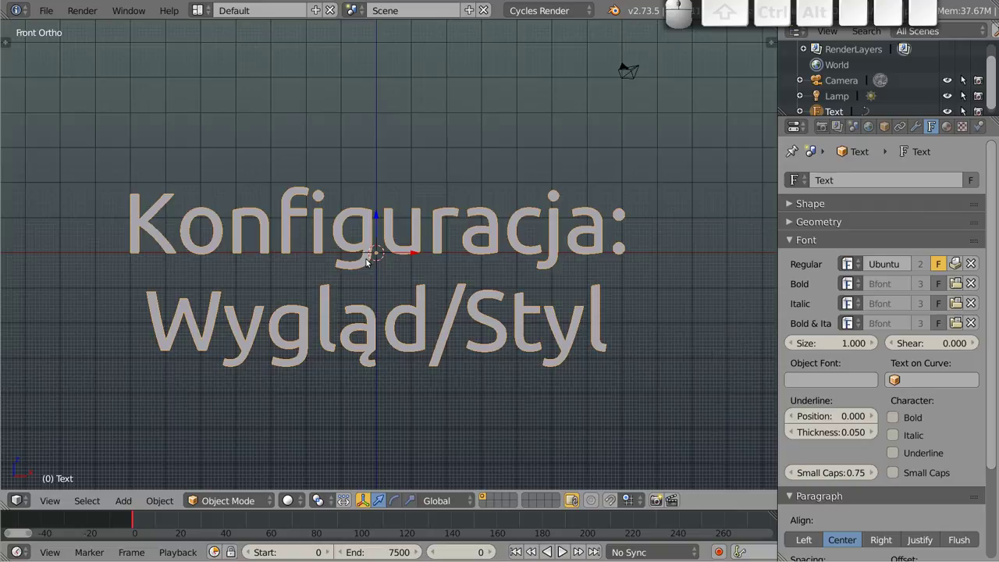
Render the scene with F12 and zoom into the Render Result of the Konfiguracja text
{"action": "key", "text": "F12"}
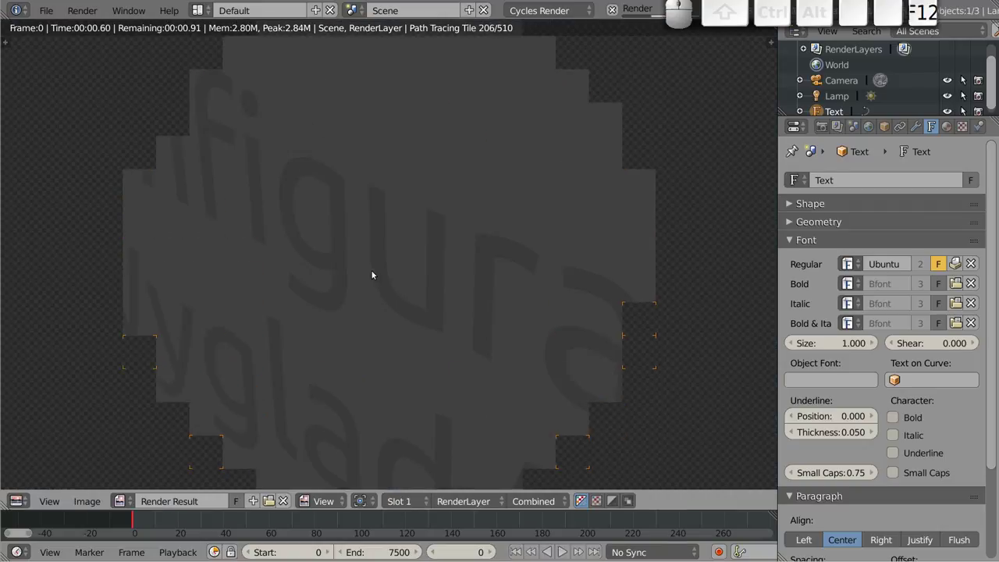
{"action": "scroll", "scroll_direction": "down", "scroll_amount": 3}
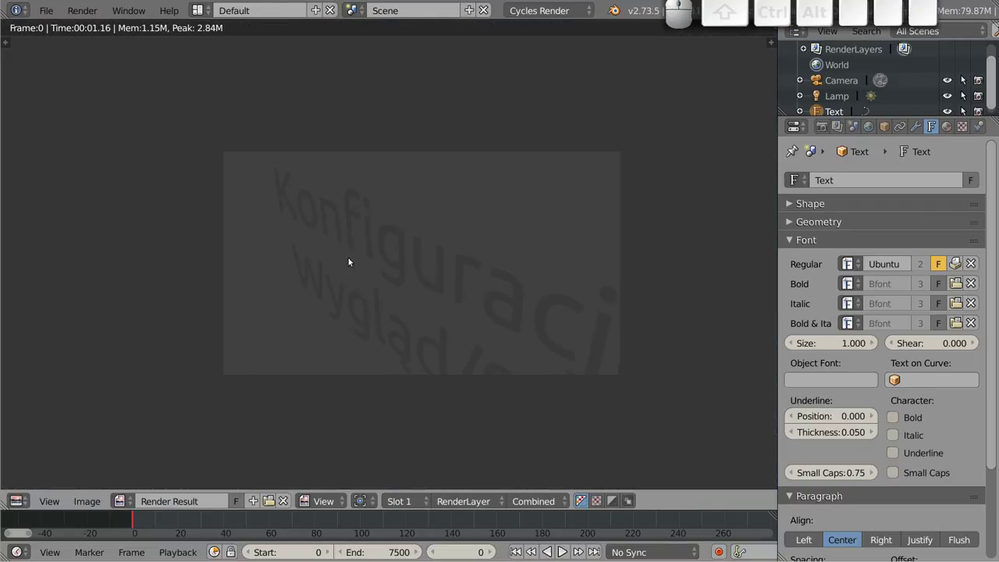
{"action": "scroll", "scroll_direction": "up", "scroll_amount": 3}
{"action": "middle_click", "coordinate": [464, 274]}
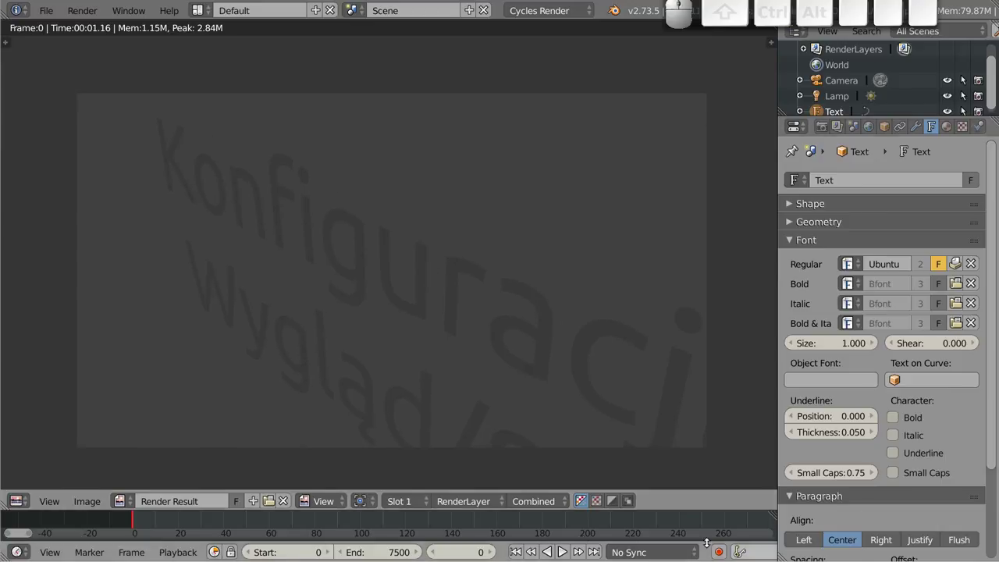